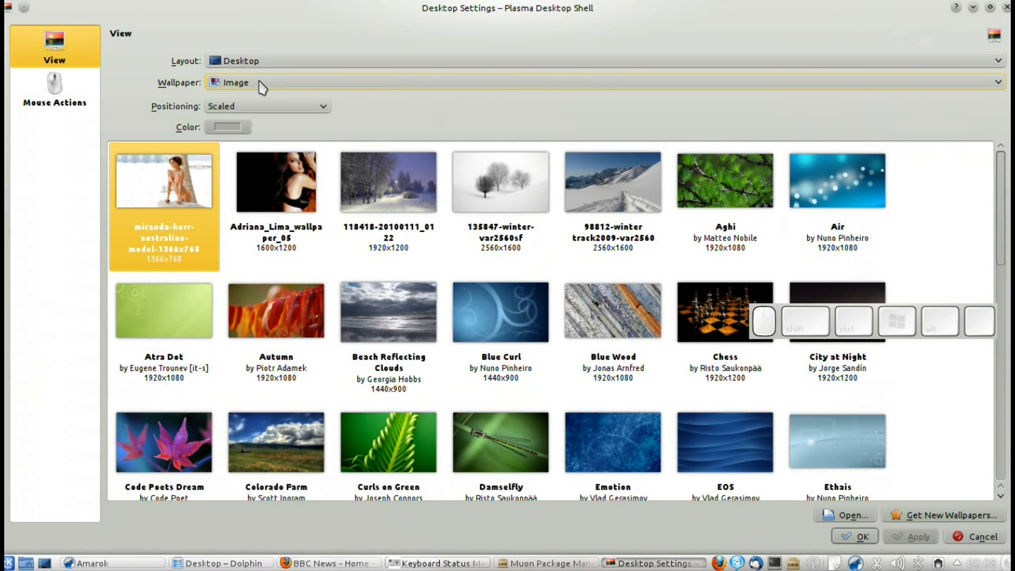
Try the Color wallpaper, then switch to Virus with the Air image and apply it.
{"action": "left_click", "coordinate": [263, 86]}
{"action": "left_click", "coordinate": [262, 103]}
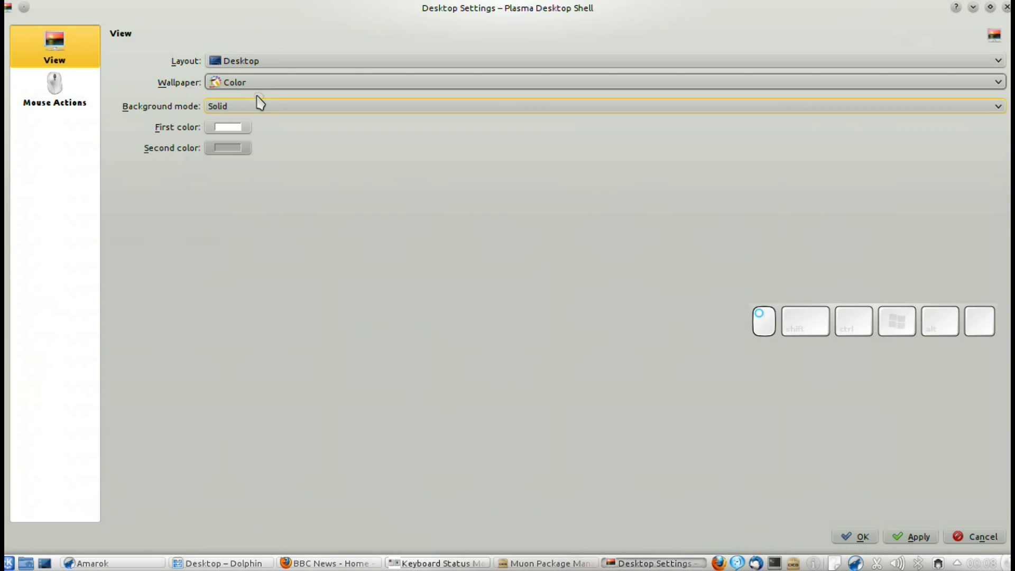
{"action": "left_click", "coordinate": [250, 87]}
{"action": "left_click", "coordinate": [259, 117]}
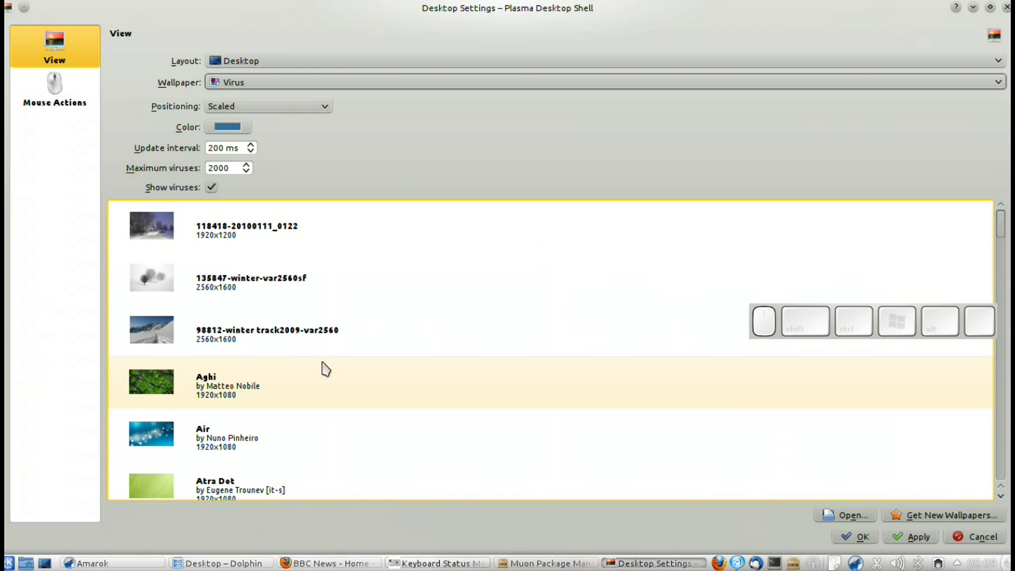
{"action": "left_click", "coordinate": [198, 445]}
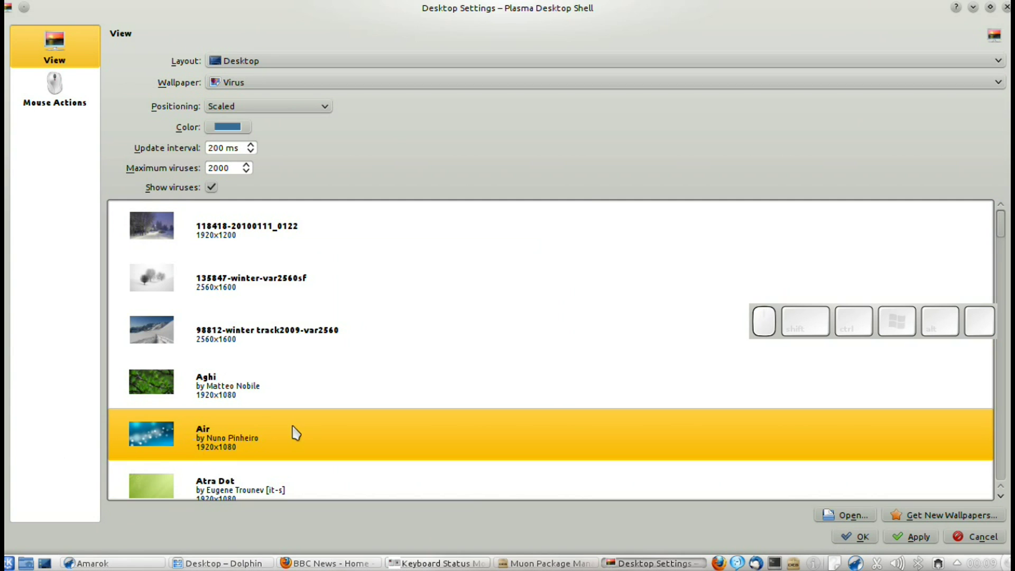
{"action": "left_click", "coordinate": [912, 543]}
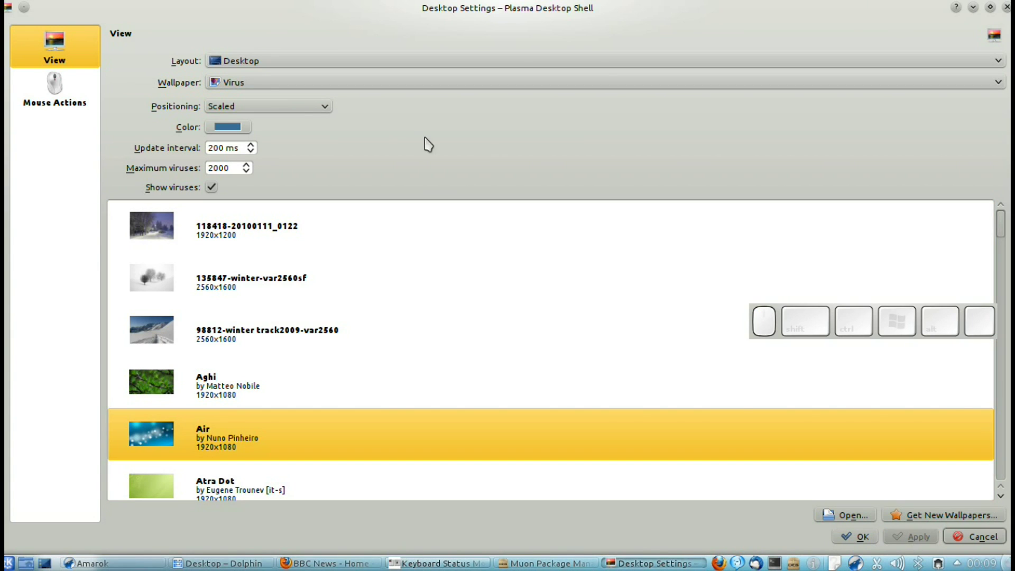
Set the wallpaper type to Mandelbrot.
{"action": "left_click", "coordinate": [262, 86]}
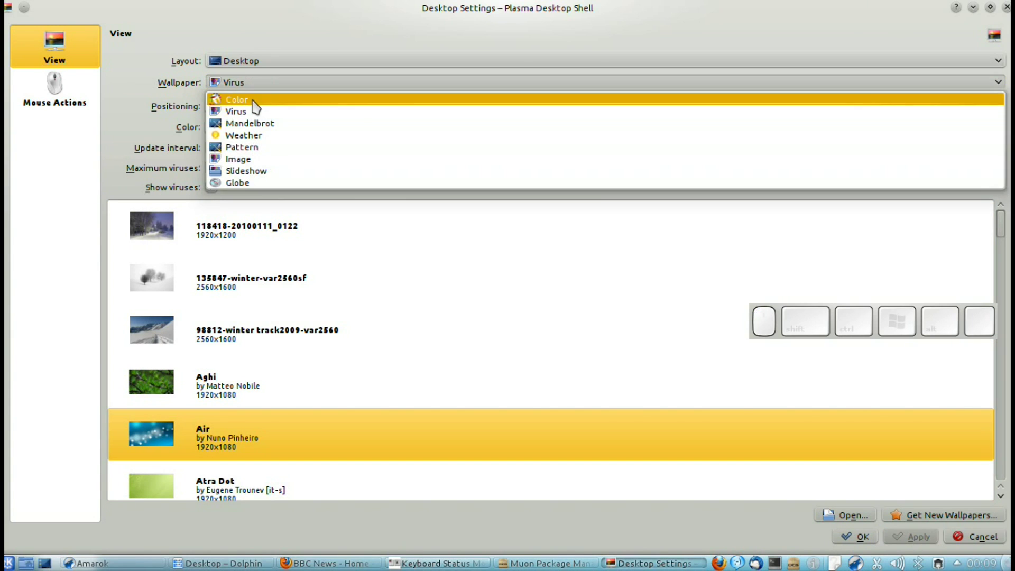
{"action": "left_click", "coordinate": [252, 130]}
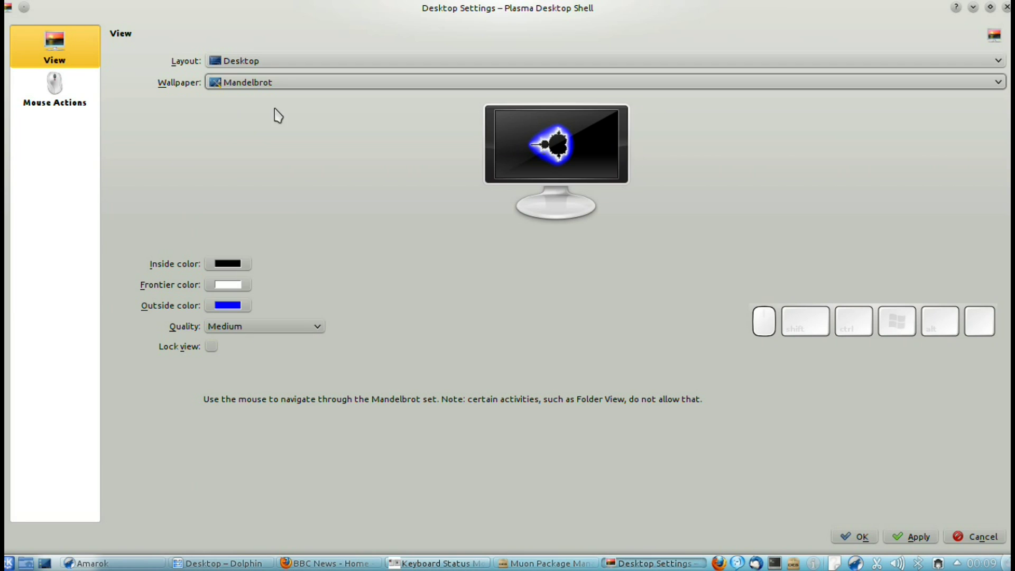
Set the wallpaper to Weather with Berlin - Tegel International as the location.
{"action": "left_click", "coordinate": [247, 90]}
{"action": "left_click", "coordinate": [254, 143]}
{"action": "left_click_drag", "start_coordinate": [340, 120], "coordinate": [190, 126]}
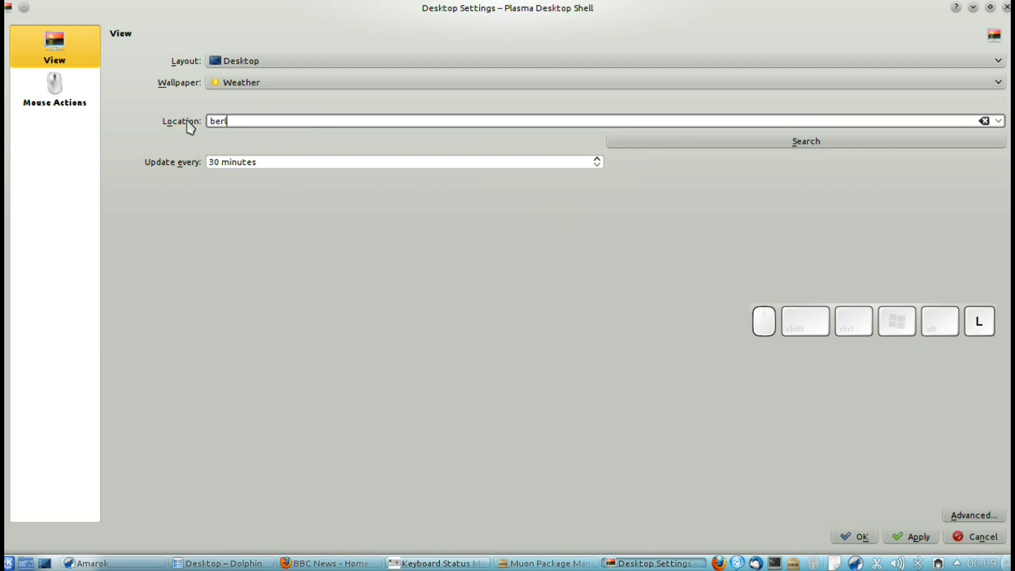
{"action": "left_click_drag", "start_coordinate": [687, 147], "coordinate": [687, 147]}
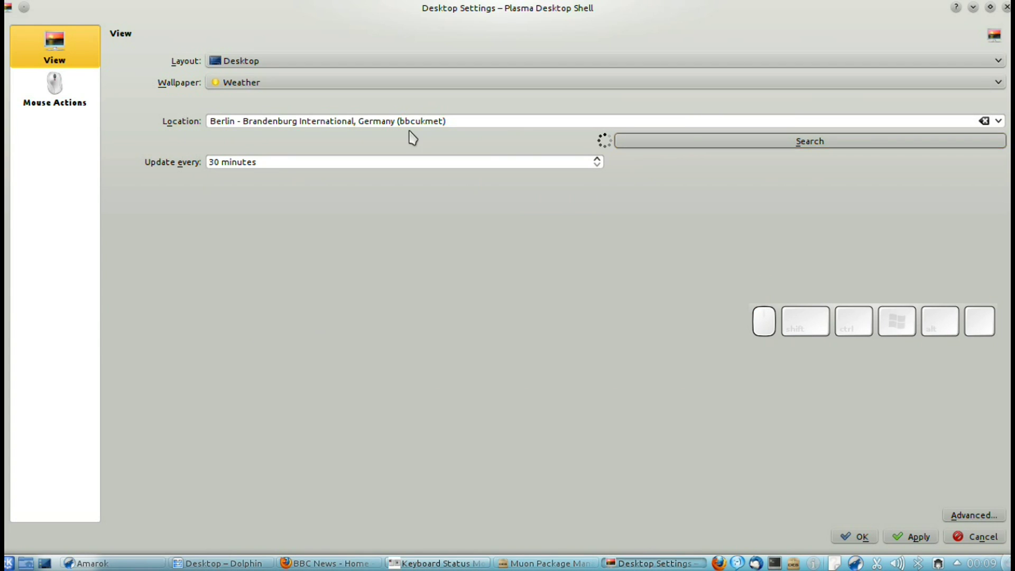
{"action": "left_click", "coordinate": [395, 121]}
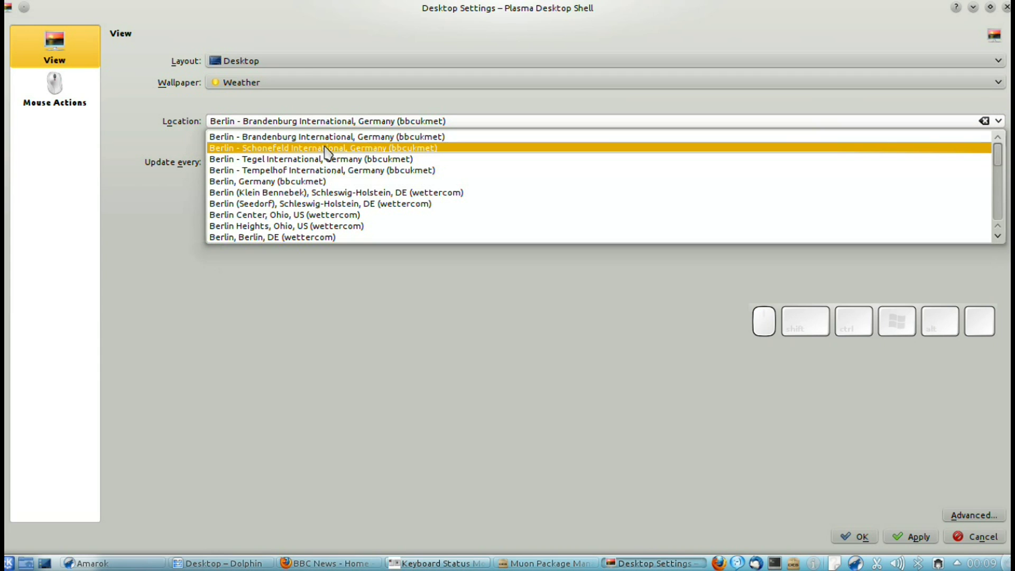
{"action": "left_click", "coordinate": [321, 157]}
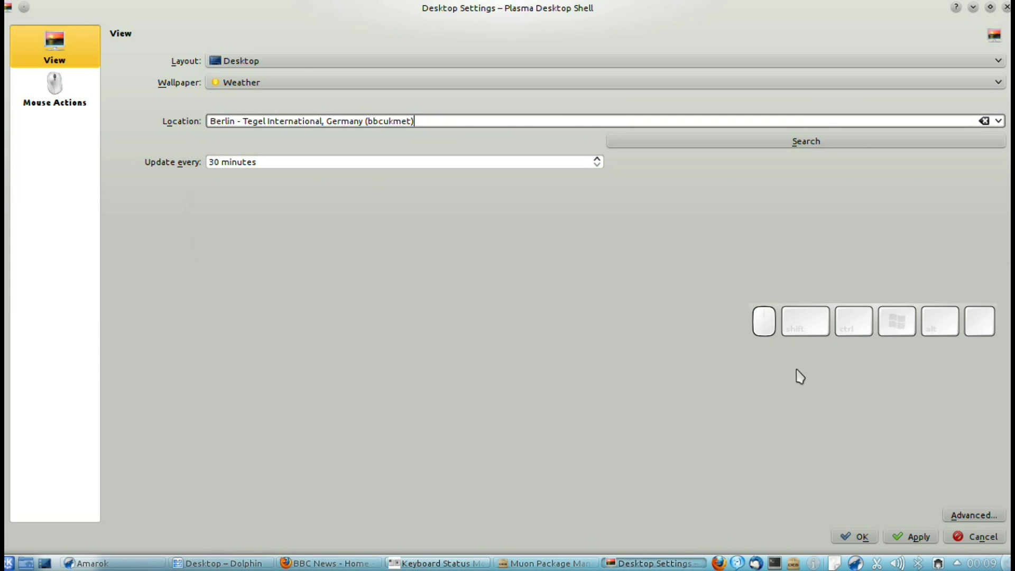
In advanced settings, use There is Rain on the Table for the Rainy condition.
{"action": "left_click", "coordinate": [990, 517]}
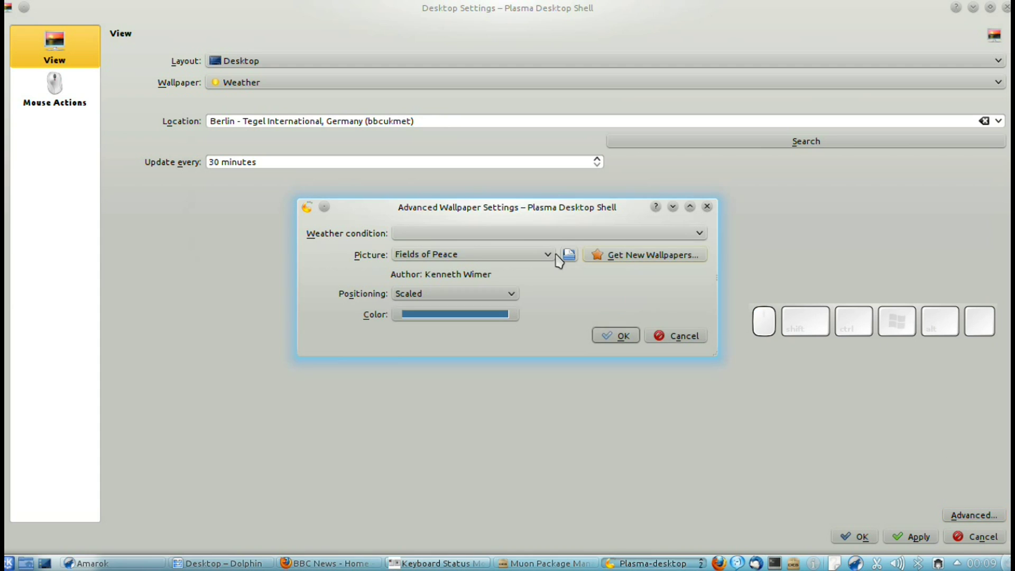
{"action": "left_click", "coordinate": [436, 239]}
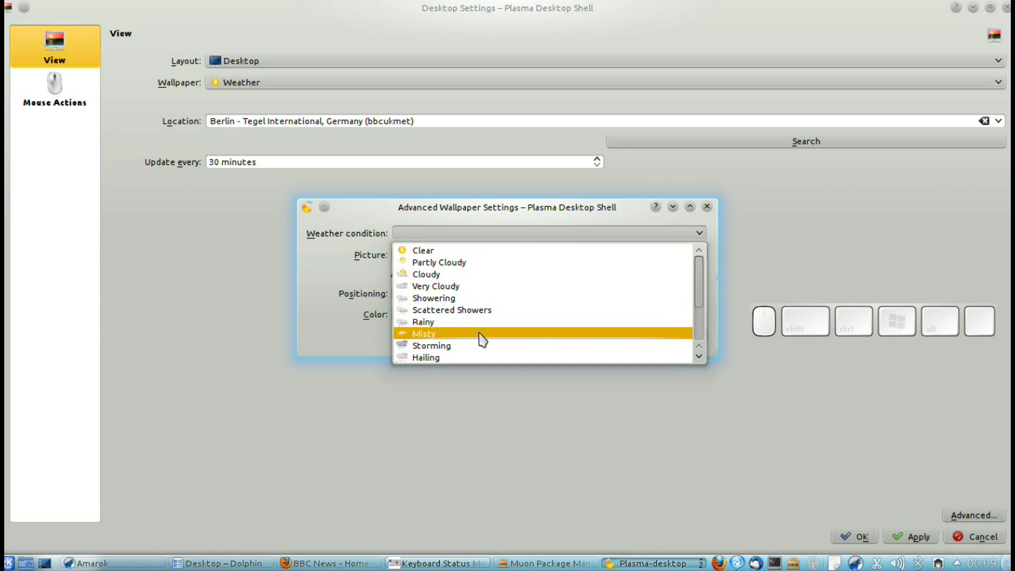
{"action": "left_click", "coordinate": [471, 327]}
{"action": "left_click", "coordinate": [421, 262]}
{"action": "left_click", "coordinate": [421, 262]}
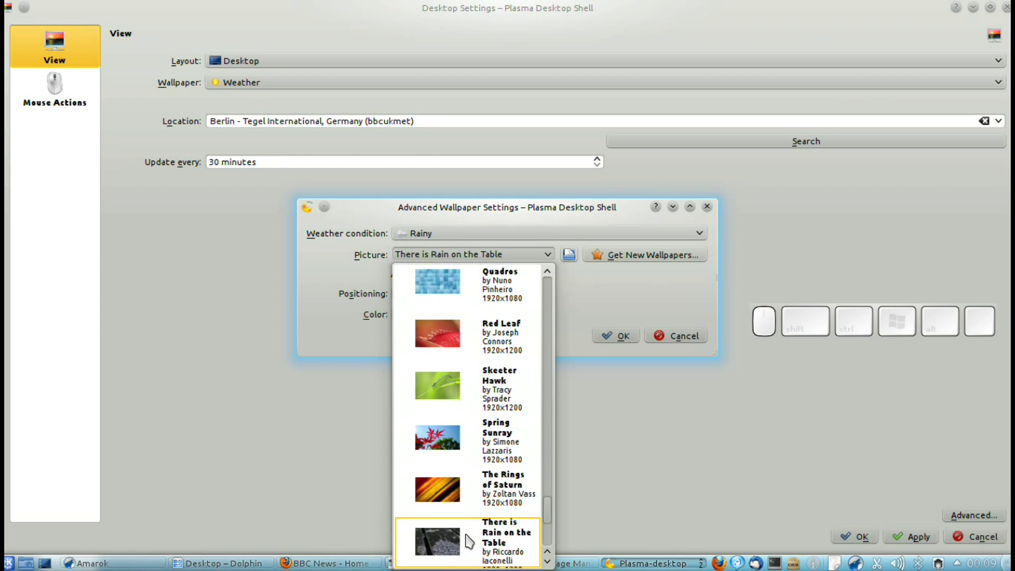
{"action": "key", "text": "super+="}
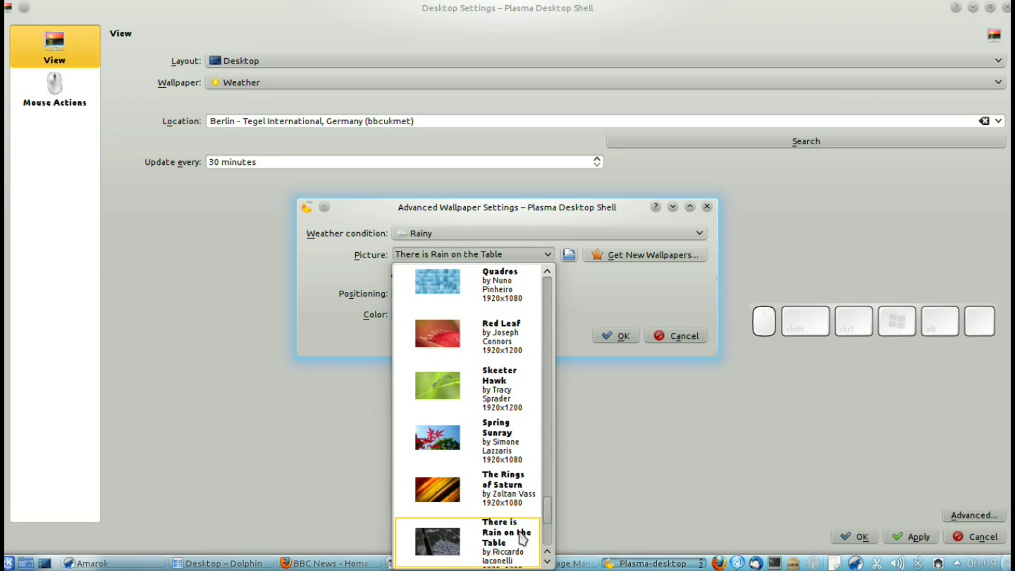
{"action": "left_click", "coordinate": [597, 500]}
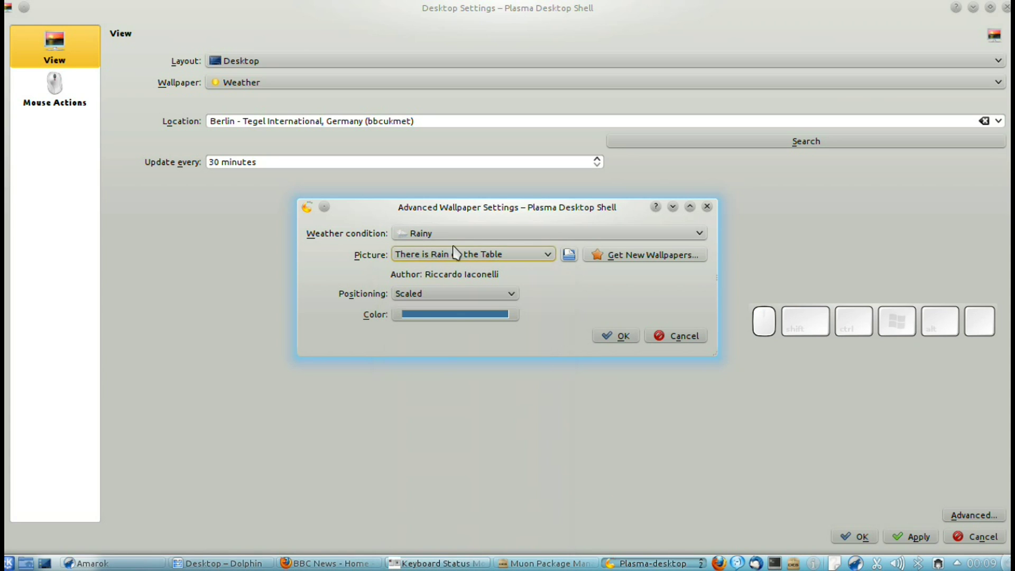
{"action": "left_click", "coordinate": [622, 337]}
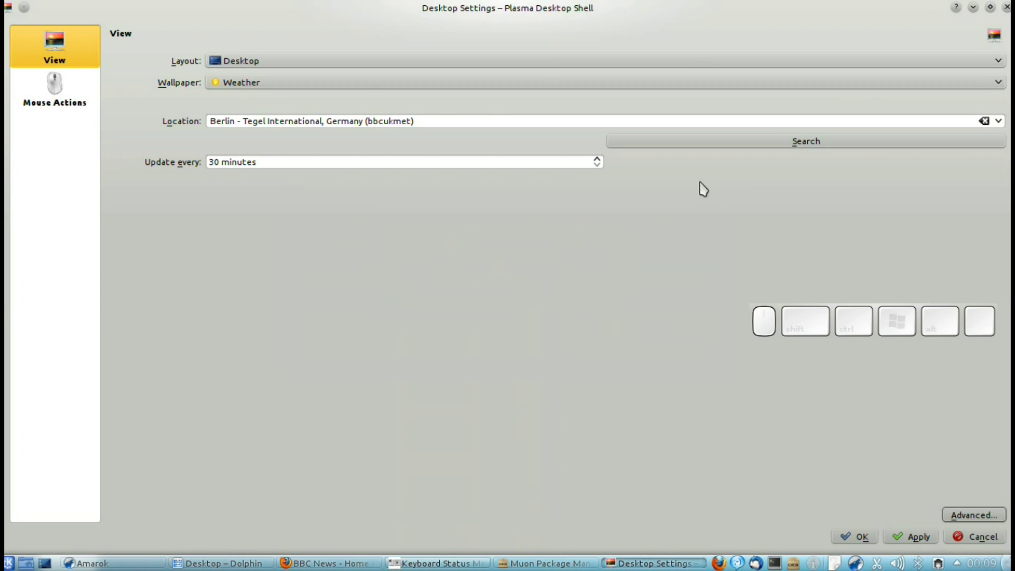
Cycle the wallpaper type through Pattern, Image and Slideshow.
{"action": "left_click", "coordinate": [358, 90]}
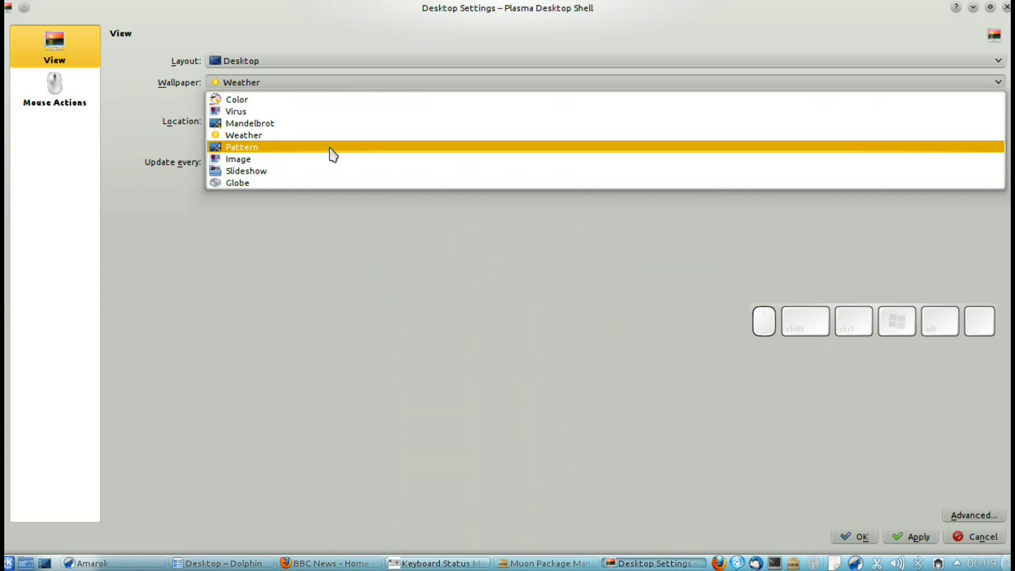
{"action": "left_click", "coordinate": [333, 153]}
{"action": "left_click", "coordinate": [306, 88]}
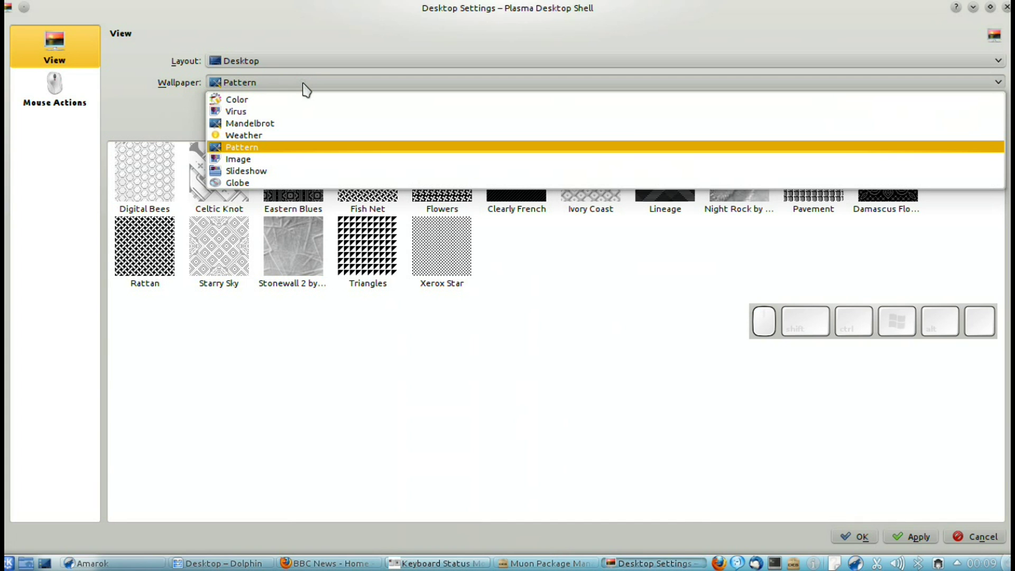
{"action": "left_click", "coordinate": [309, 161]}
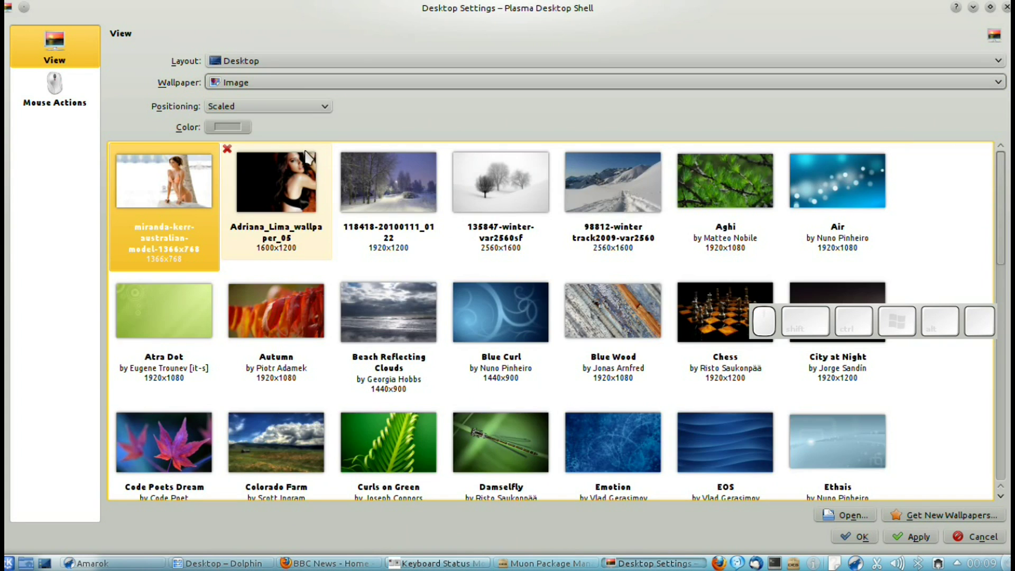
{"action": "left_click", "coordinate": [293, 86]}
{"action": "left_click", "coordinate": [296, 174]}
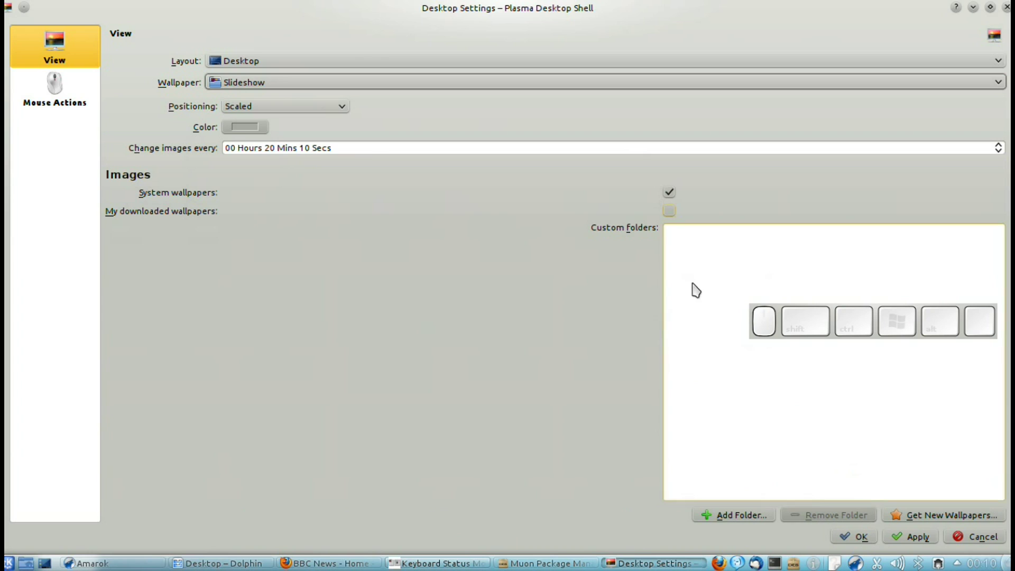
Choose the Globe wallpaper with the Earth at Night map theme and apply it.
{"action": "left_click", "coordinate": [298, 87]}
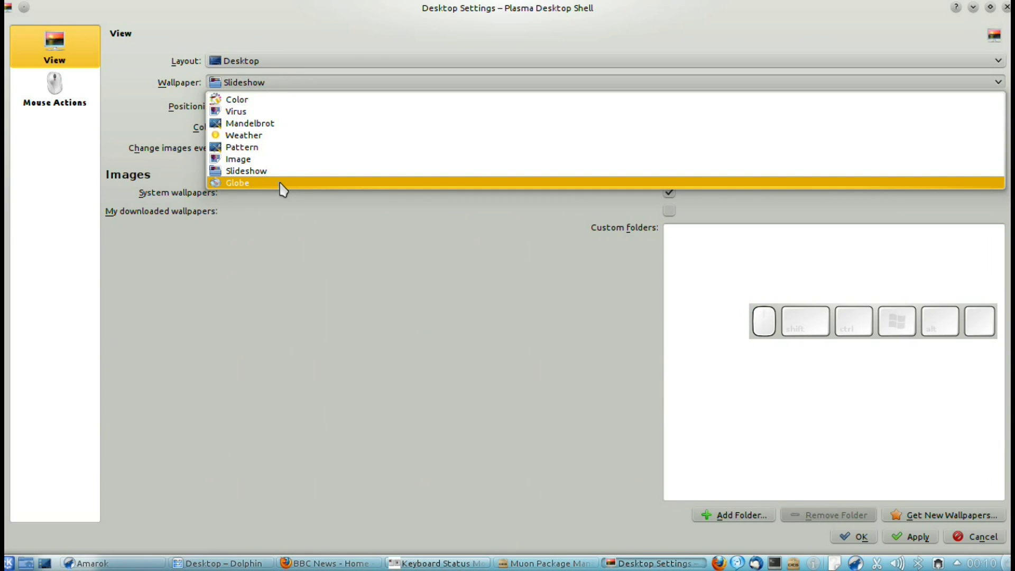
{"action": "left_click_drag", "start_coordinate": [283, 189], "coordinate": [283, 188]}
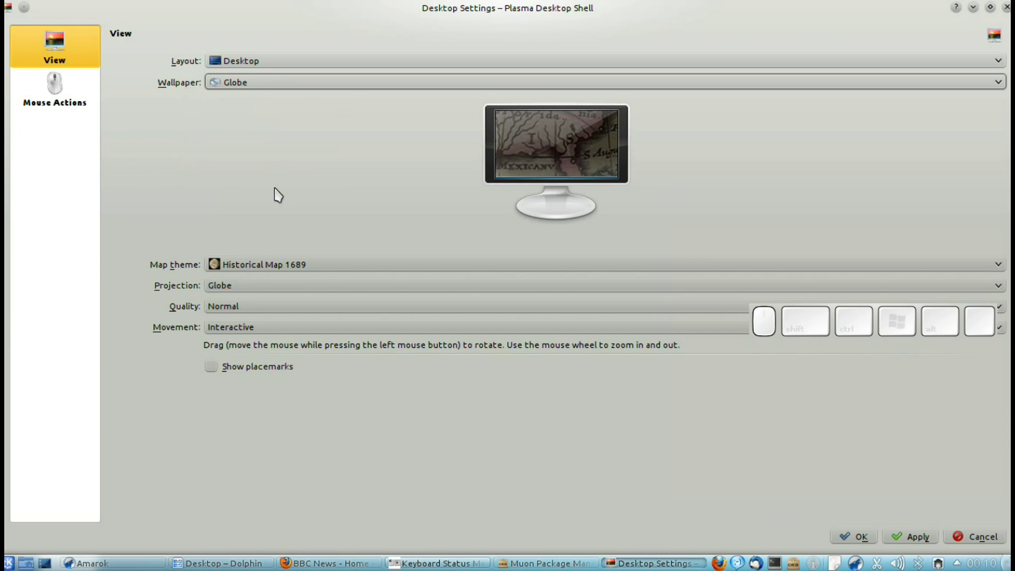
{"action": "left_click", "coordinate": [305, 268]}
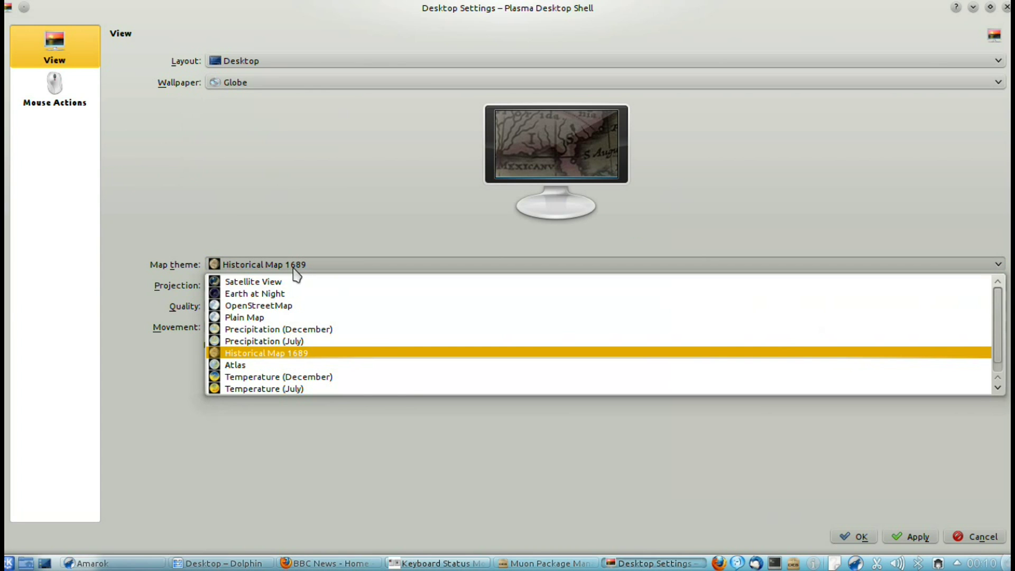
{"action": "left_click", "coordinate": [296, 298]}
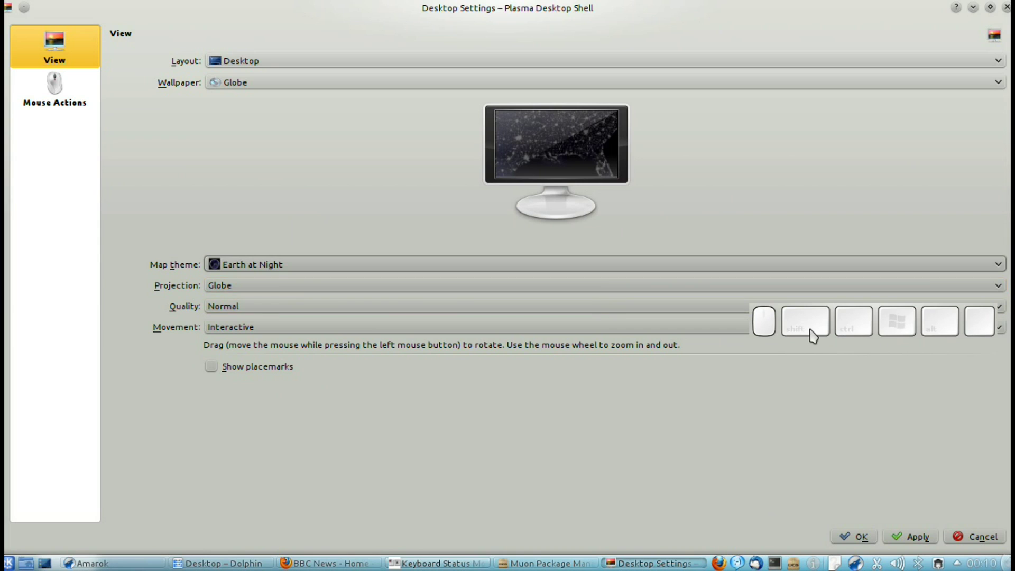
{"action": "left_click_drag", "start_coordinate": [814, 333], "coordinate": [272, 281]}
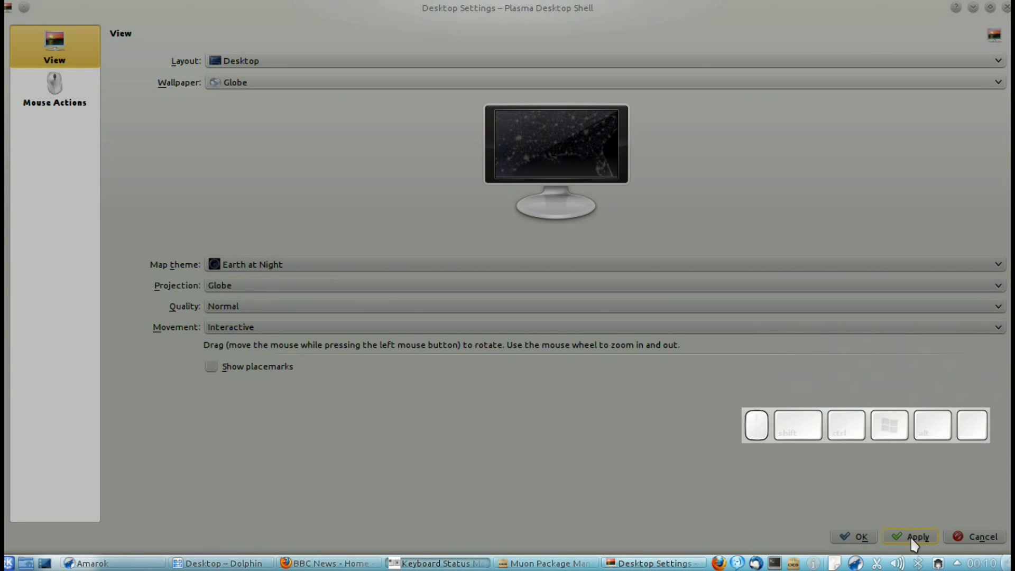
{"action": "left_click_drag", "start_coordinate": [915, 543], "coordinate": [786, 518]}
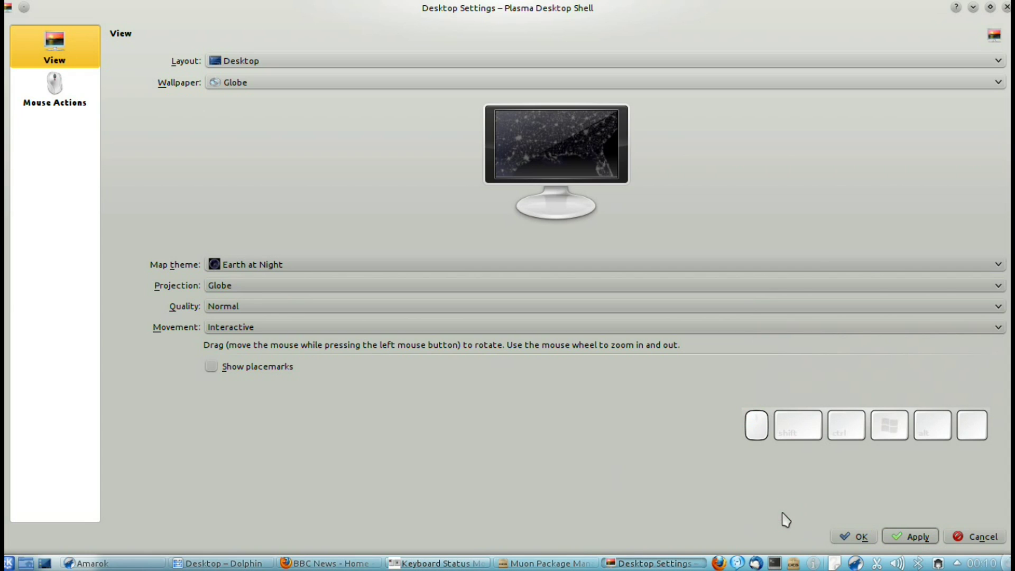
Close the desktop settings and switch to another virtual desktop.
{"action": "left_click", "coordinate": [263, 85]}
{"action": "left_click", "coordinate": [262, 118]}
{"action": "left_click", "coordinate": [976, 15]}
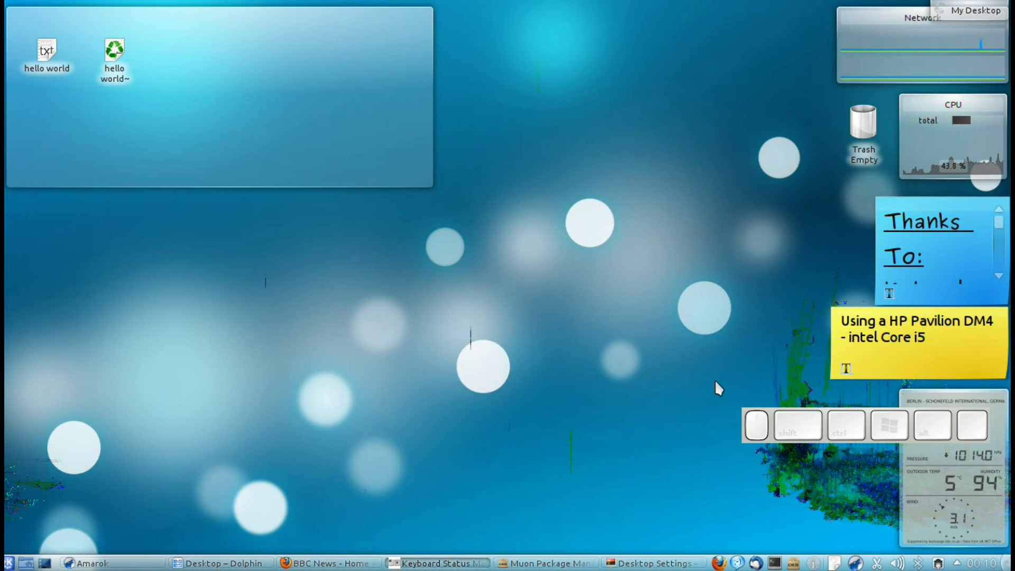
{"action": "key", "text": "="}
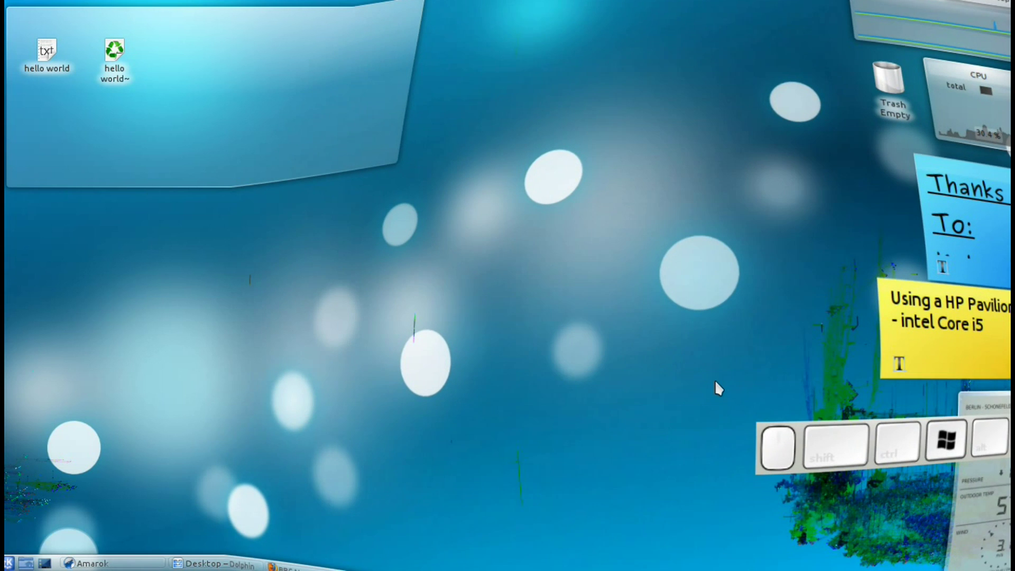
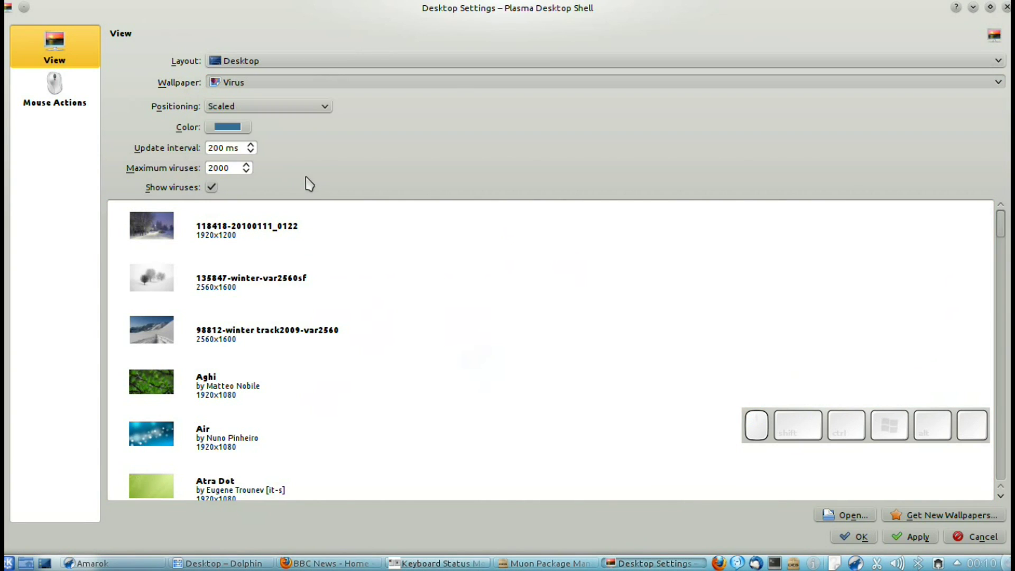
Spin and zoom the interactive globe wallpaper from the Americas toward Africa.
{"action": "left_click", "coordinate": [914, 537]}
{"action": "double_click", "coordinate": [849, 539]}
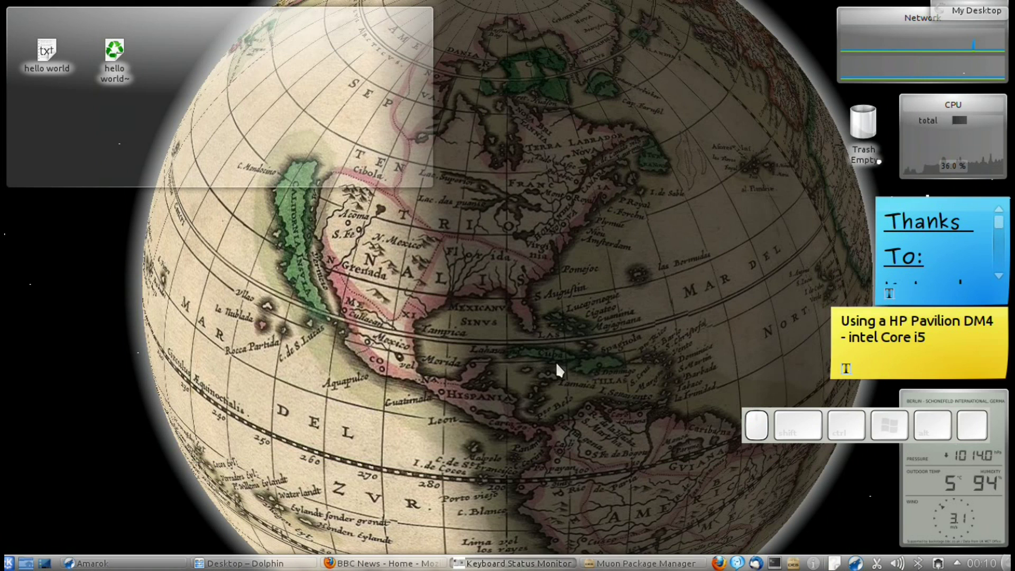
{"action": "left_click_drag", "start_coordinate": [457, 415], "coordinate": [555, 317]}
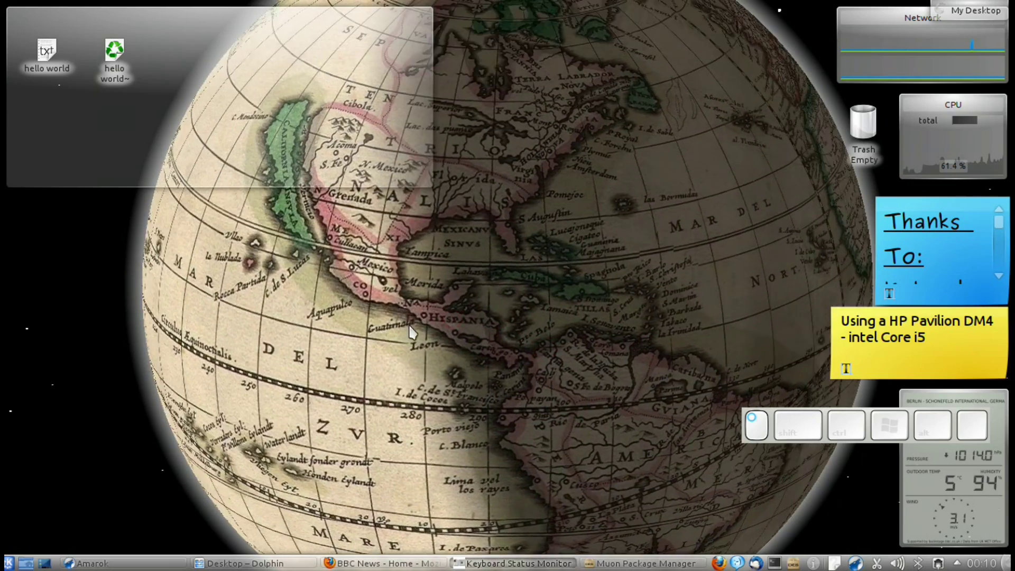
{"action": "left_click", "coordinate": [560, 353]}
{"action": "left_click", "coordinate": [700, 311]}
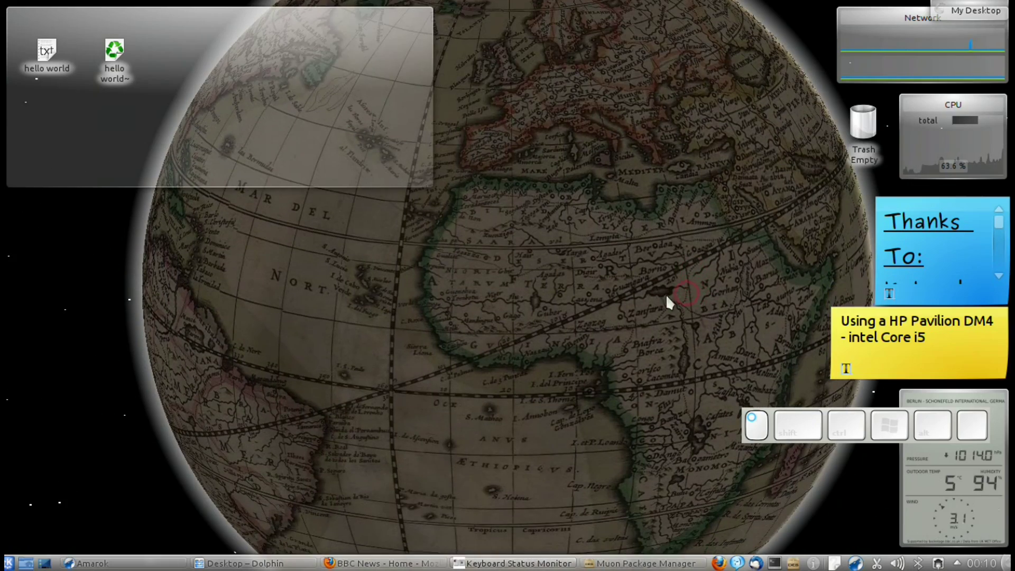
{"action": "scroll", "scroll_direction": "up", "scroll_amount": 3}
{"action": "scroll", "scroll_direction": "up", "scroll_amount": 3}
{"action": "scroll", "scroll_direction": "up", "scroll_amount": 3}
{"action": "scroll", "scroll_direction": "down", "scroll_amount": 3}
{"action": "scroll", "scroll_direction": "down", "scroll_amount": 3}
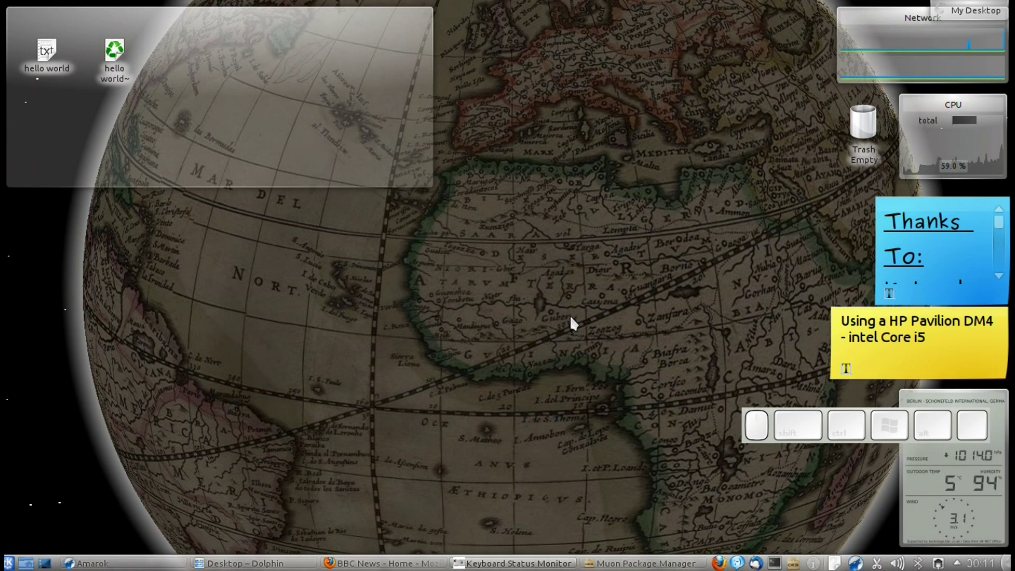
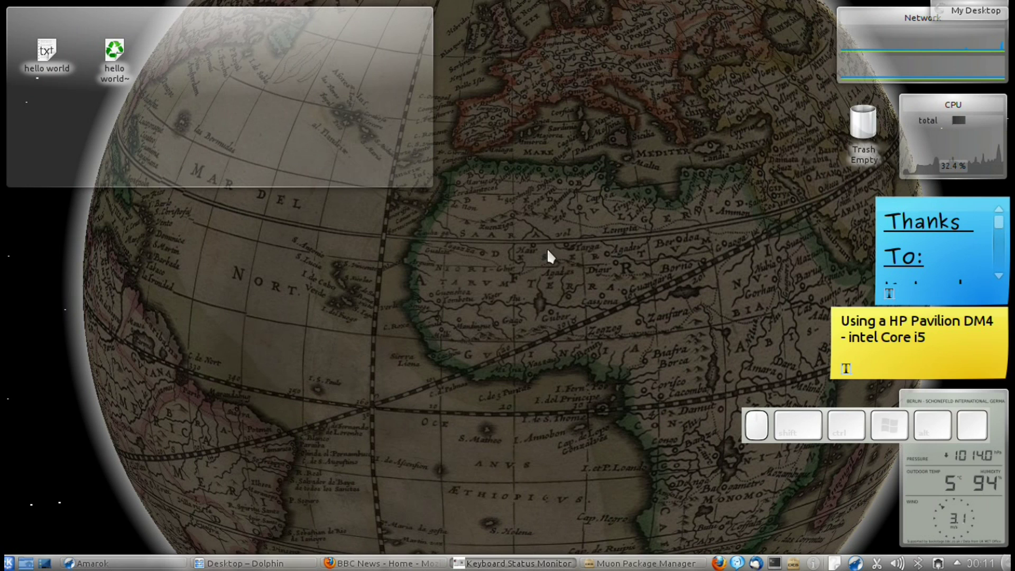
Bring up Desktop Settings from the desktop's context menu.
{"action": "right_click", "coordinate": [549, 234]}
{"action": "left_click", "coordinate": [565, 382]}
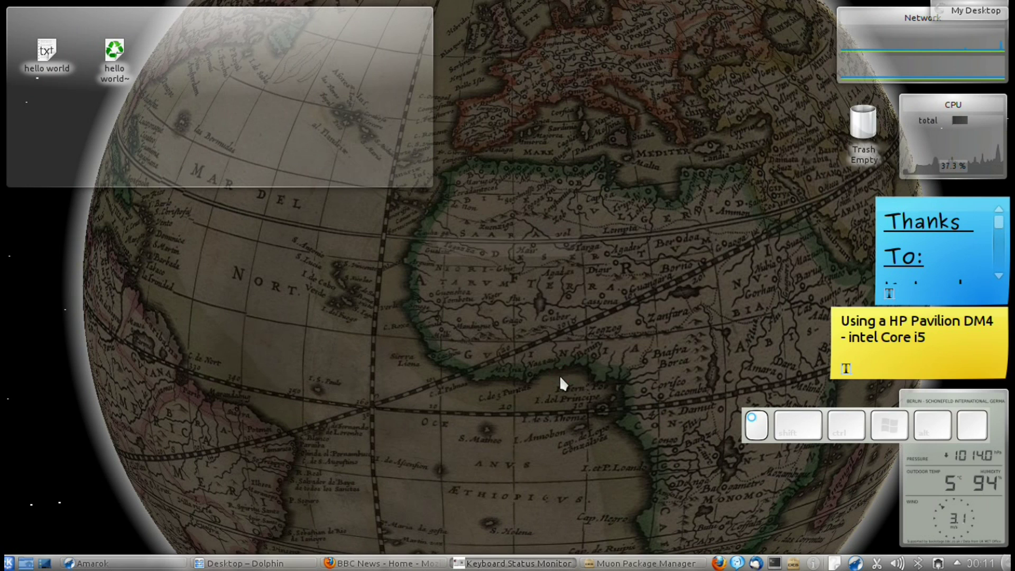
Switch the wallpaper to Image and remove a portrait image from the collection.
{"action": "left_click", "coordinate": [244, 91]}
{"action": "left_click", "coordinate": [269, 161]}
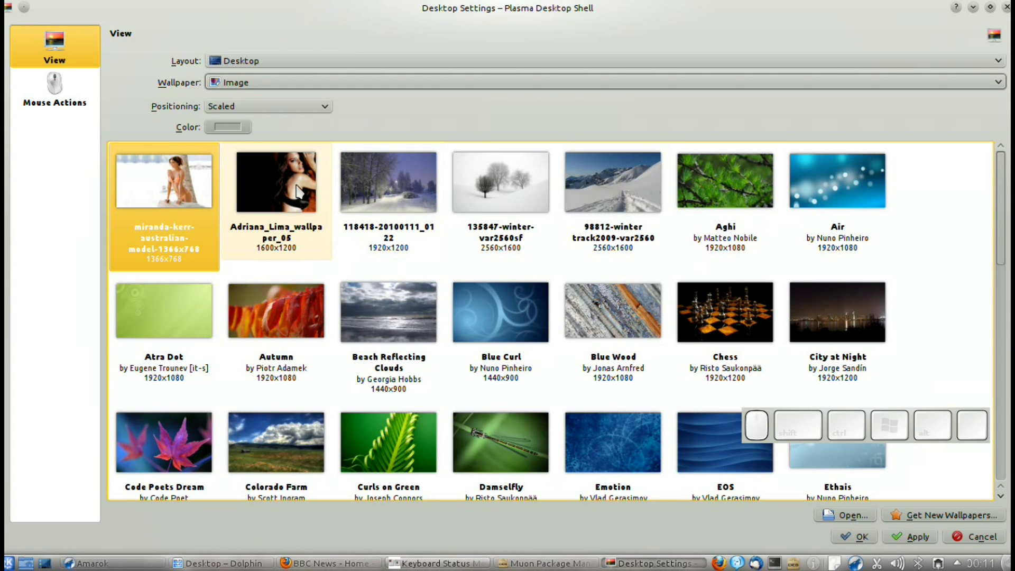
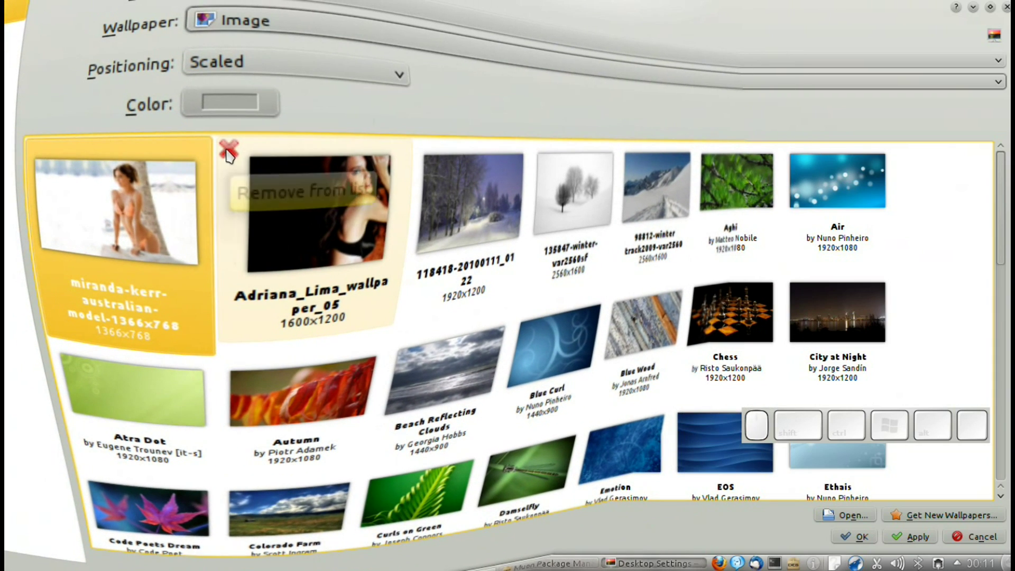
{"action": "left_click", "coordinate": [231, 154]}
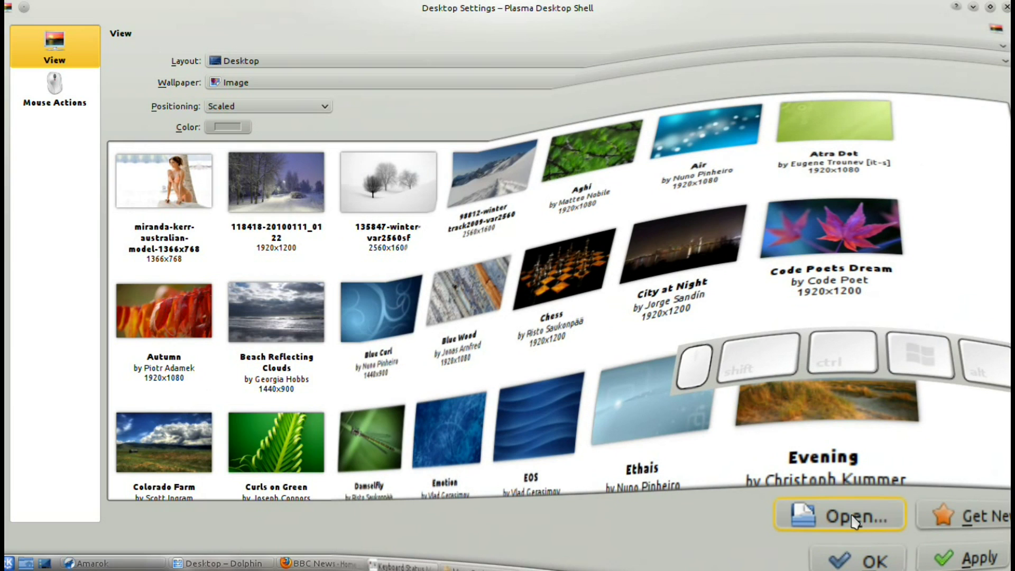
{"action": "key", "text": "super+0"}
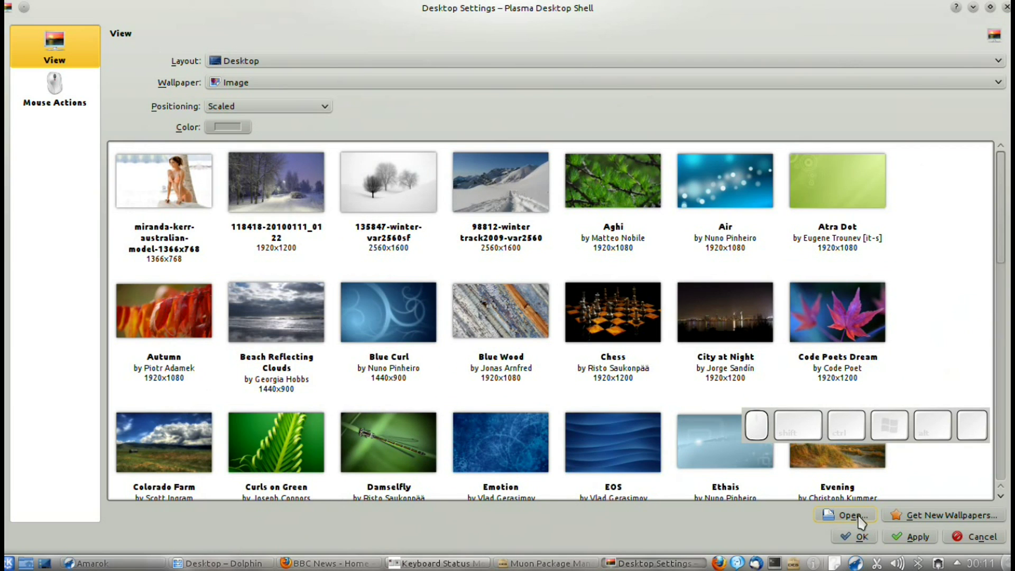
Select the beach photo as wallpaper, apply and confirm.
{"action": "left_click", "coordinate": [174, 188]}
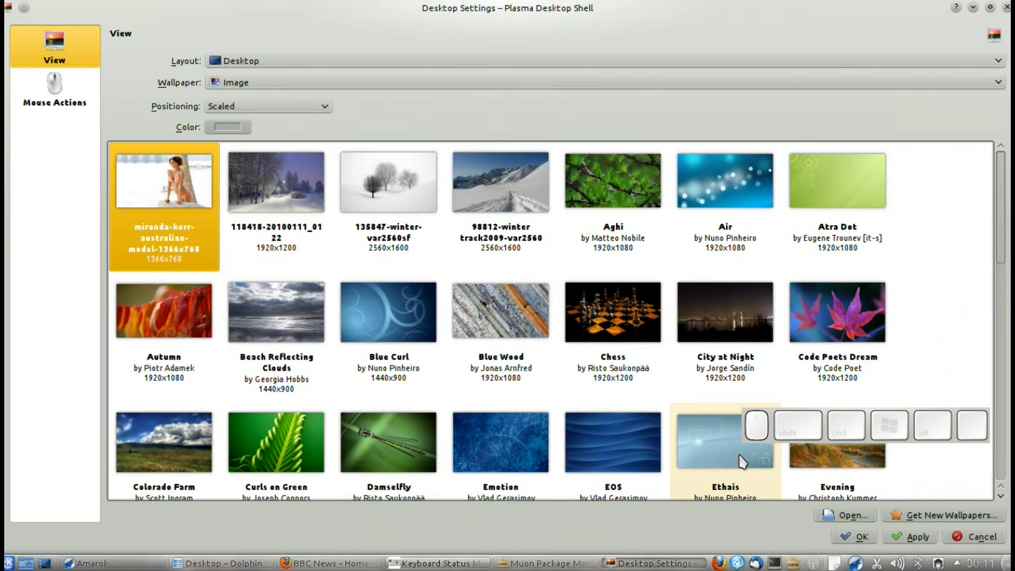
{"action": "left_click", "coordinate": [907, 541]}
{"action": "left_click", "coordinate": [866, 538]}
In System Settings > Application Appearance > Colors, apply the Obsidian Coast scheme.
{"action": "left_click", "coordinate": [495, 290]}
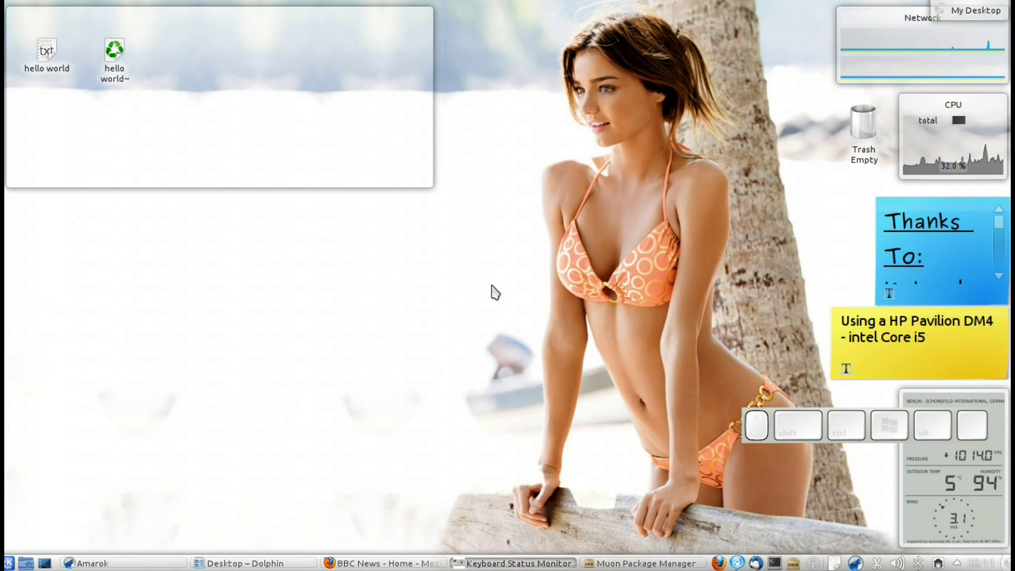
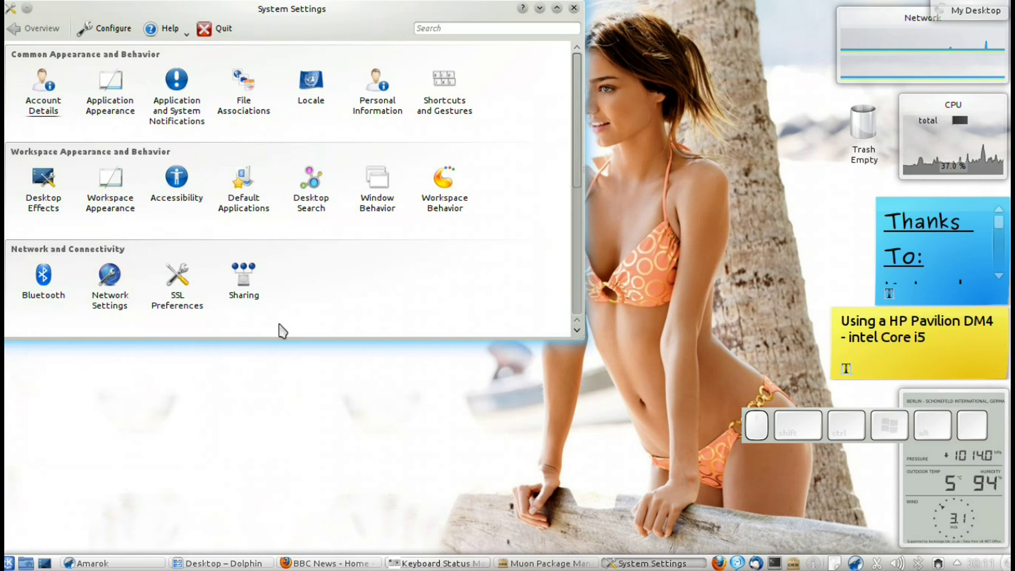
{"action": "left_click", "coordinate": [109, 98]}
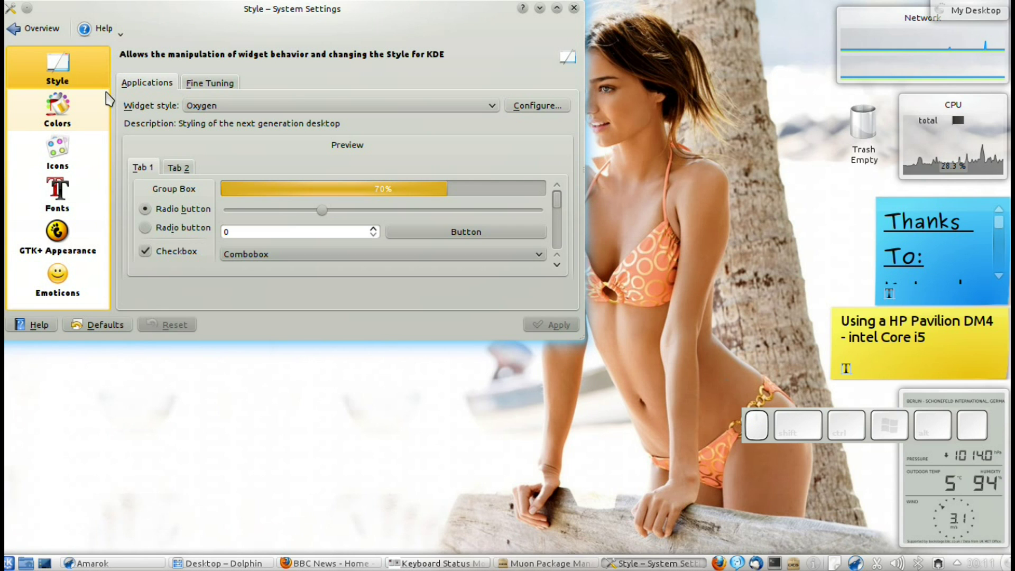
{"action": "left_click_drag", "start_coordinate": [269, 16], "coordinate": [261, 57]}
{"action": "left_click", "coordinate": [54, 104]}
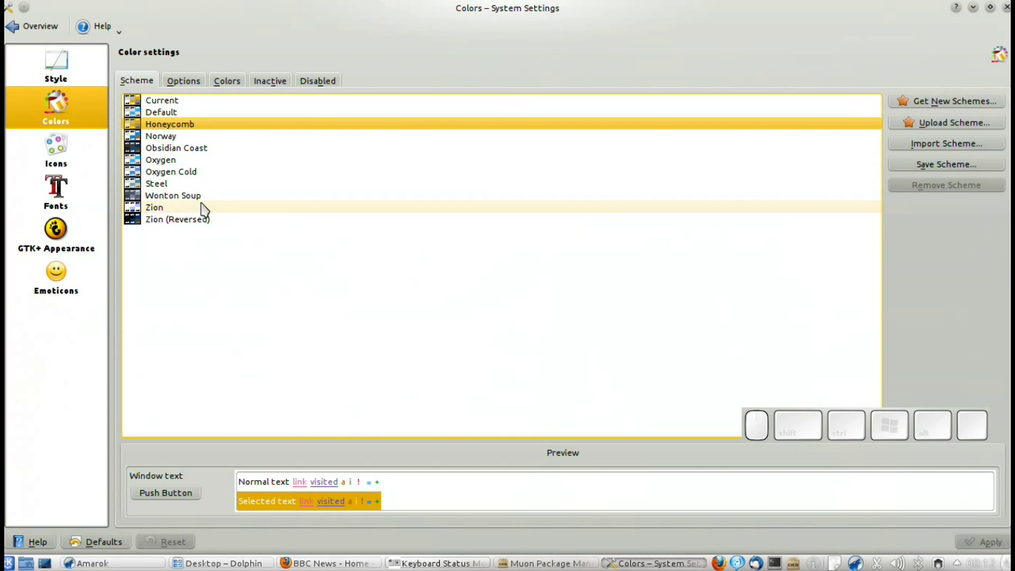
{"action": "left_click", "coordinate": [188, 156]}
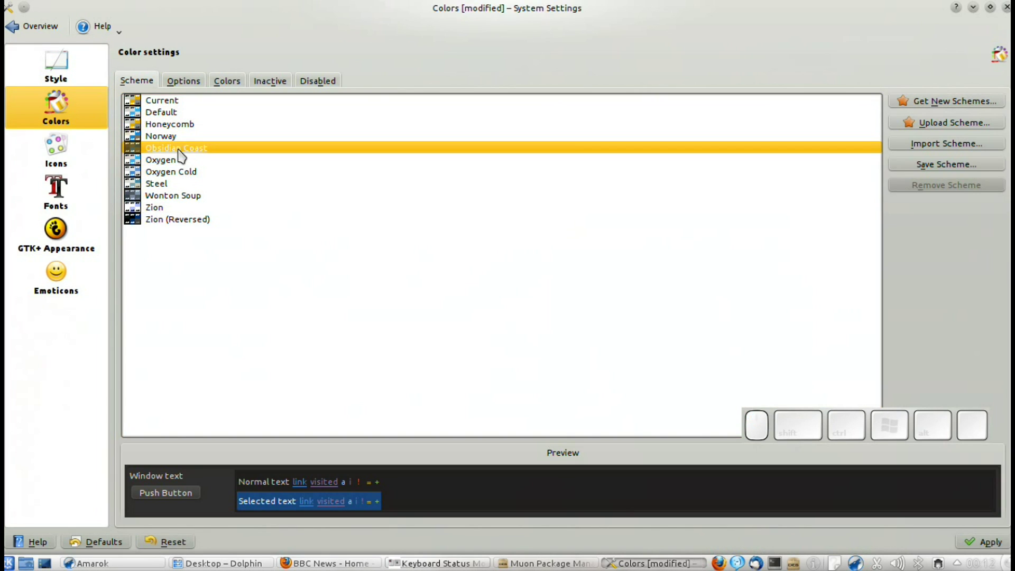
{"action": "left_click", "coordinate": [997, 546]}
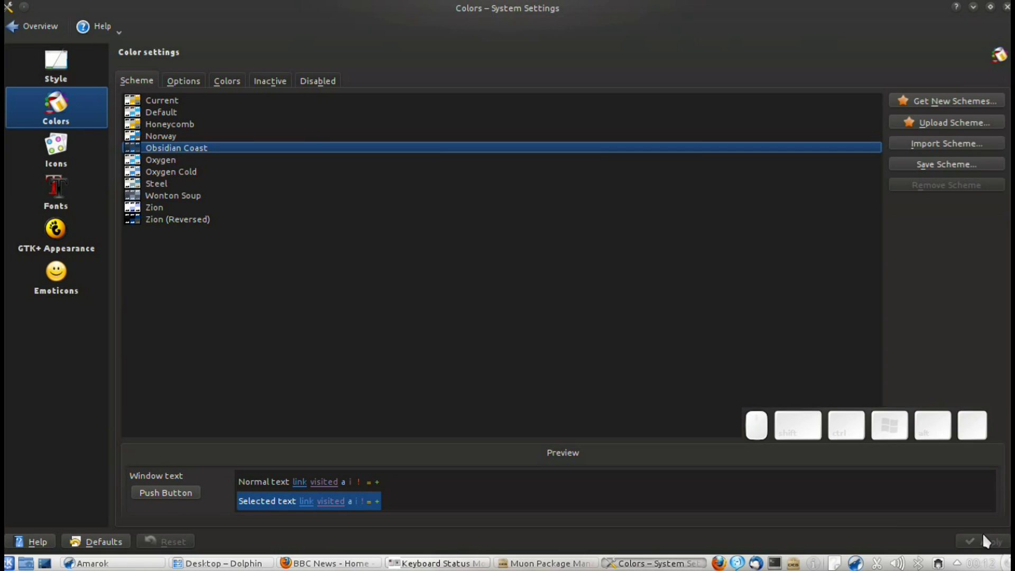
Browse the downloadable colour schemes, then apply the Honeycomb scheme instead.
{"action": "left_click", "coordinate": [993, 18]}
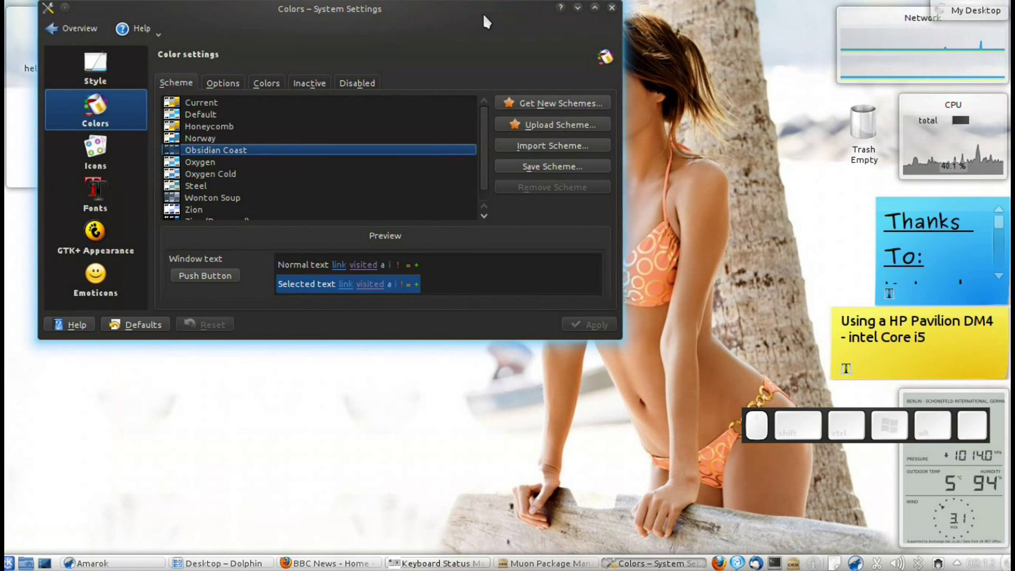
{"action": "left_click_drag", "start_coordinate": [487, 17], "coordinate": [701, 142]}
{"action": "left_click", "coordinate": [710, 141]}
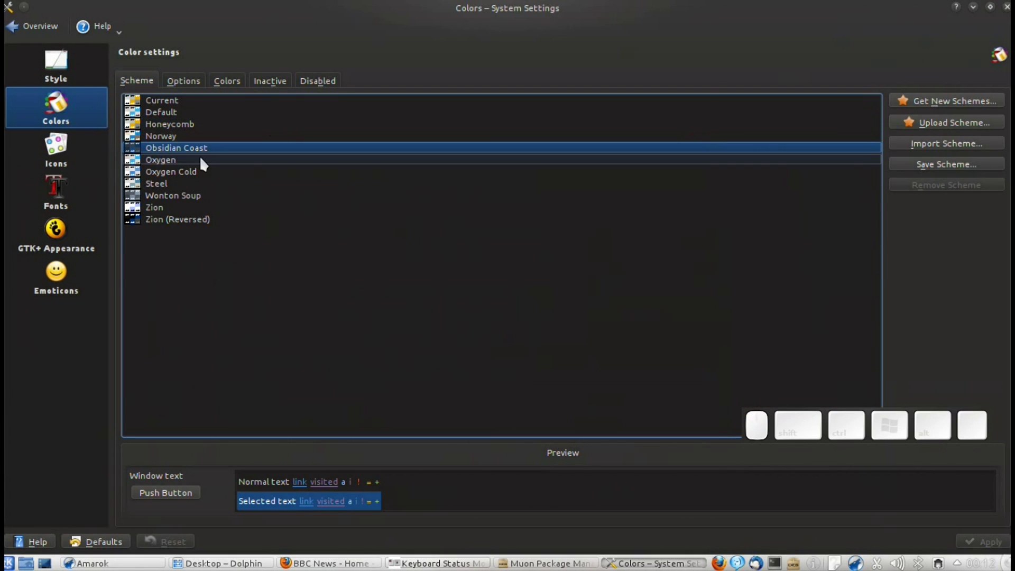
{"action": "left_click", "coordinate": [904, 109]}
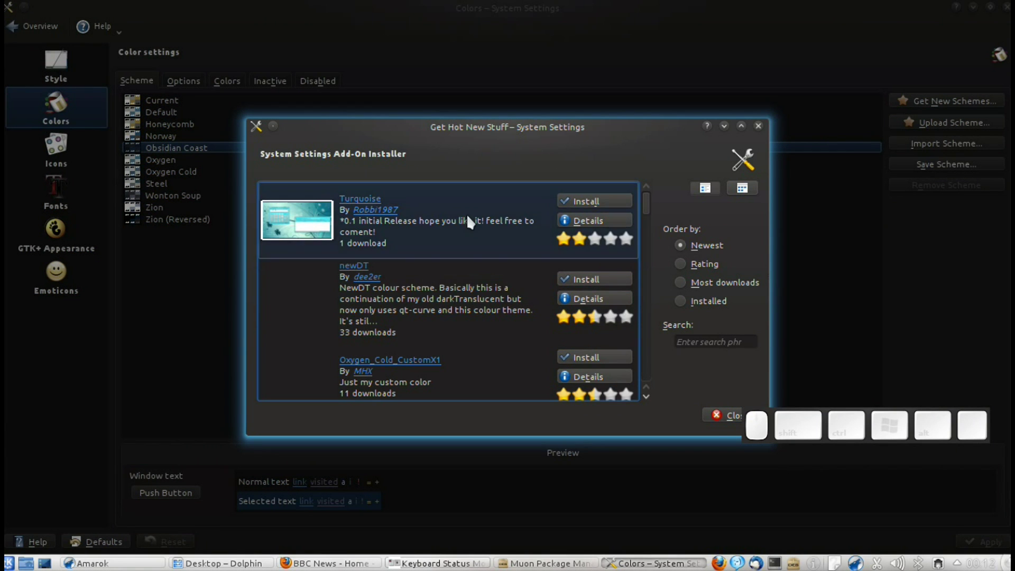
{"action": "left_click", "coordinate": [629, 314]}
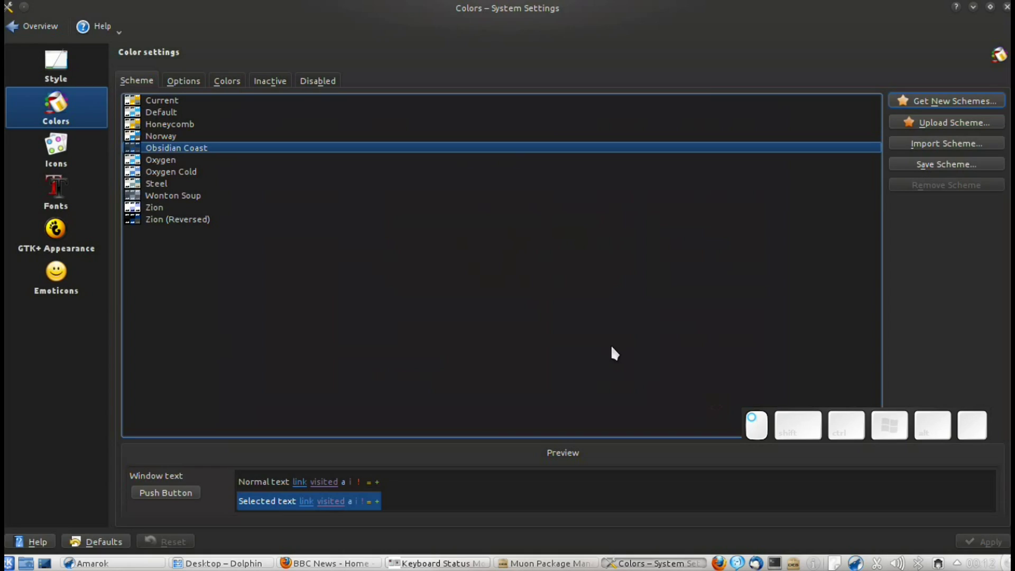
{"action": "left_click", "coordinate": [192, 129]}
{"action": "left_click", "coordinate": [987, 543]}
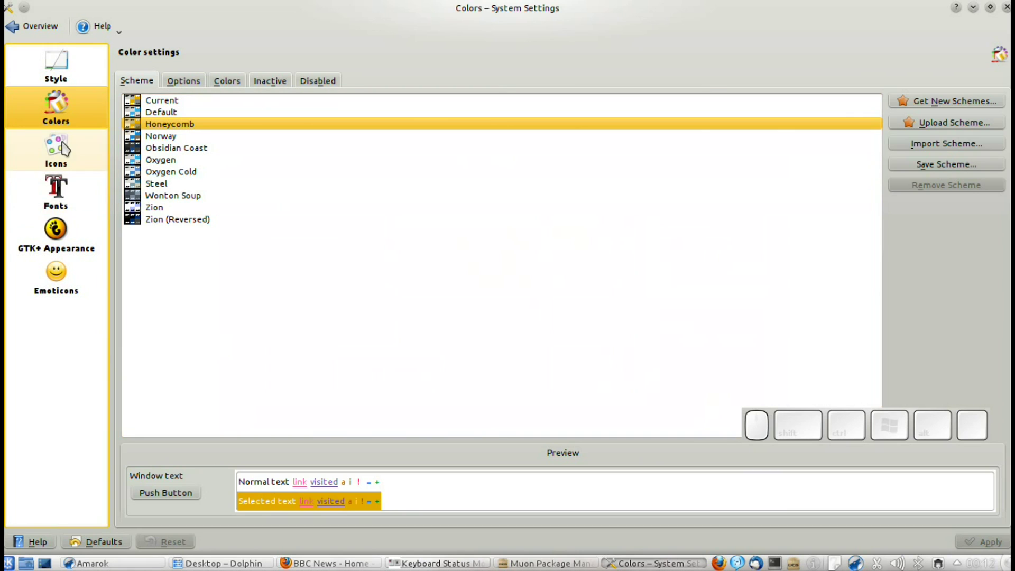
Browse the Icons, Fonts, GTK+ Appearance and Emoticons pages, then return to the overview.
{"action": "left_click", "coordinate": [63, 143]}
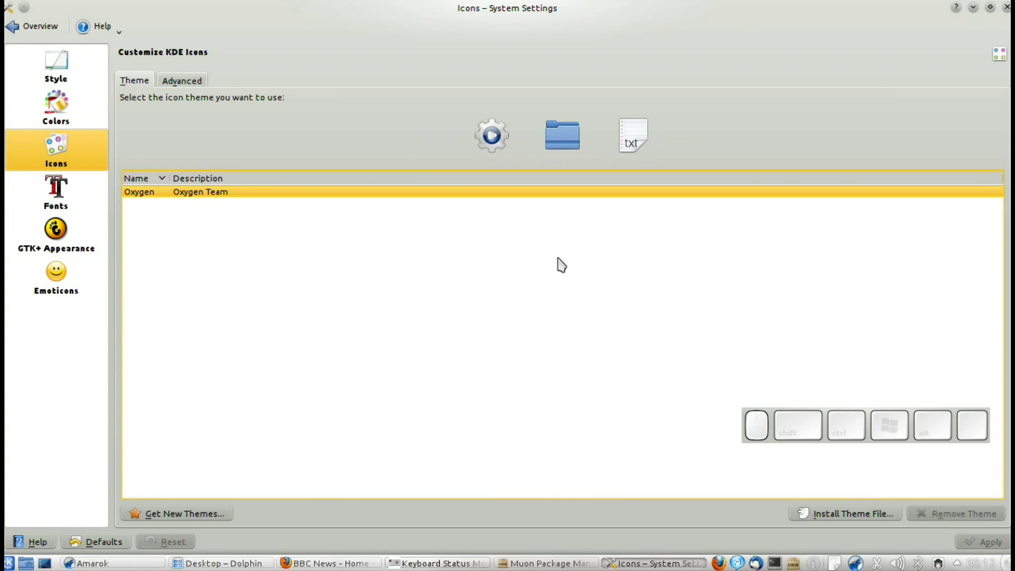
{"action": "left_click", "coordinate": [45, 209]}
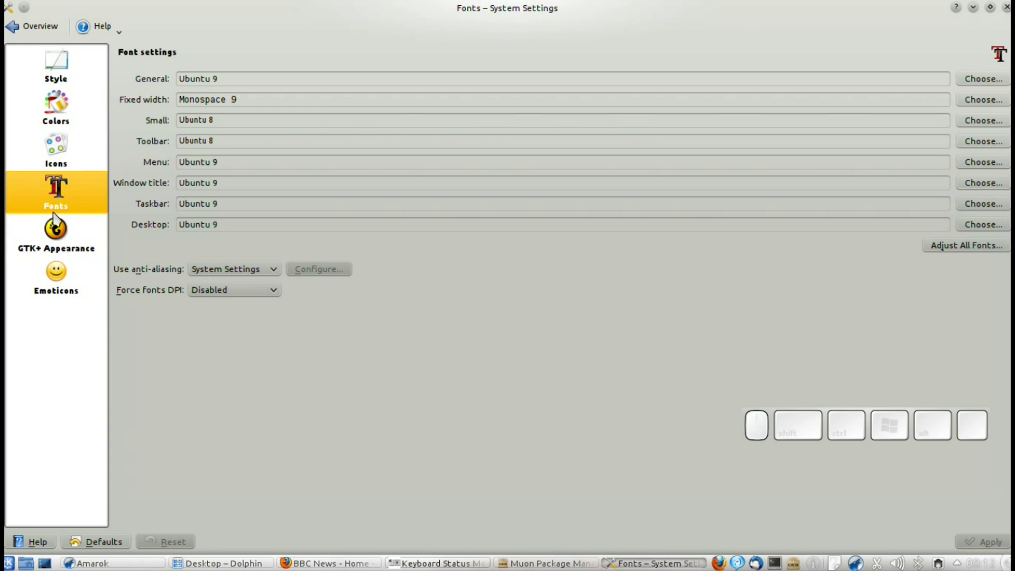
{"action": "left_click", "coordinate": [64, 234]}
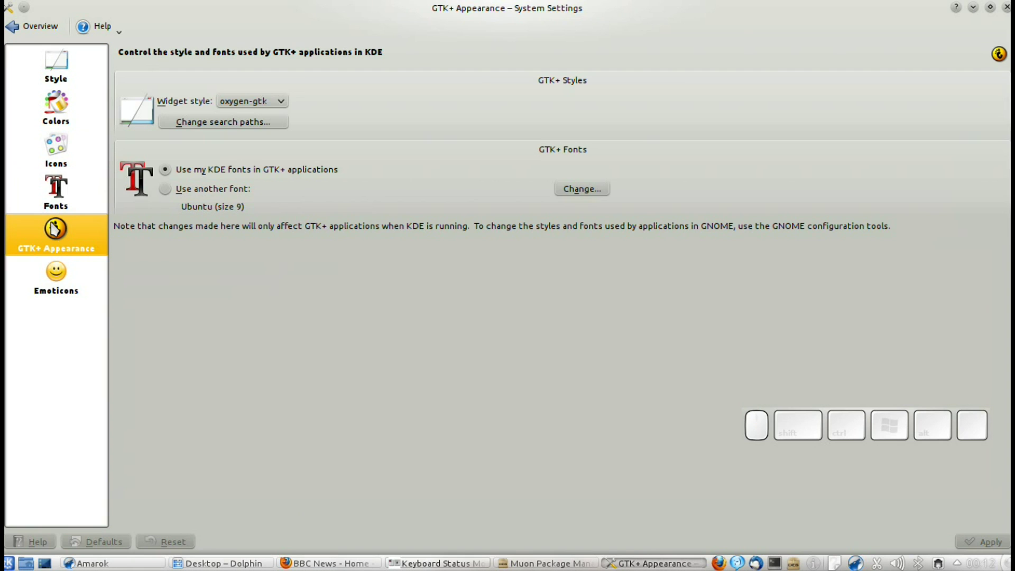
{"action": "left_click_drag", "start_coordinate": [68, 281], "coordinate": [68, 281]}
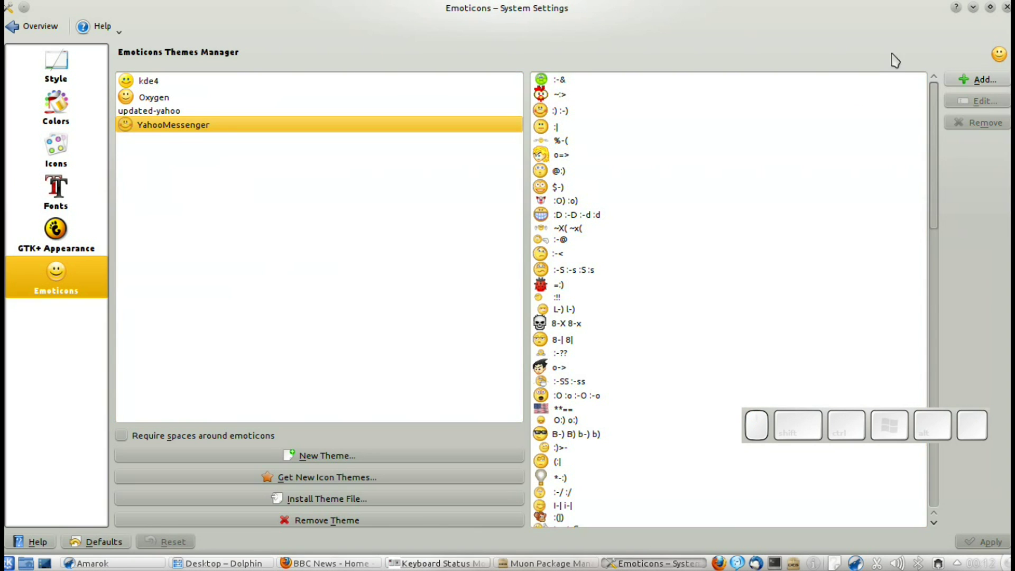
{"action": "left_click", "coordinate": [25, 28]}
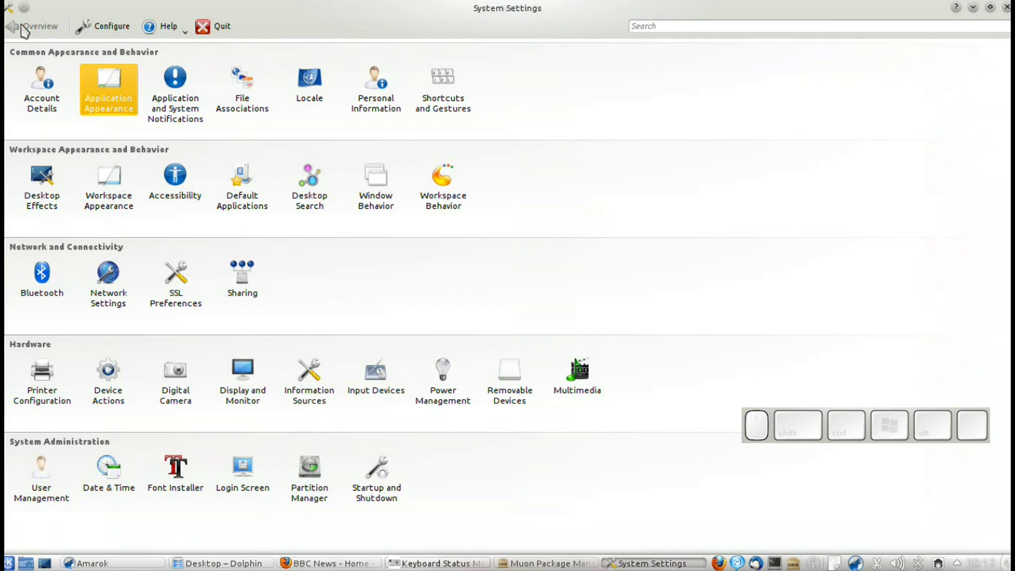
Glance at Application Appearance, then open Workspace Appearance.
{"action": "left_click", "coordinate": [119, 91]}
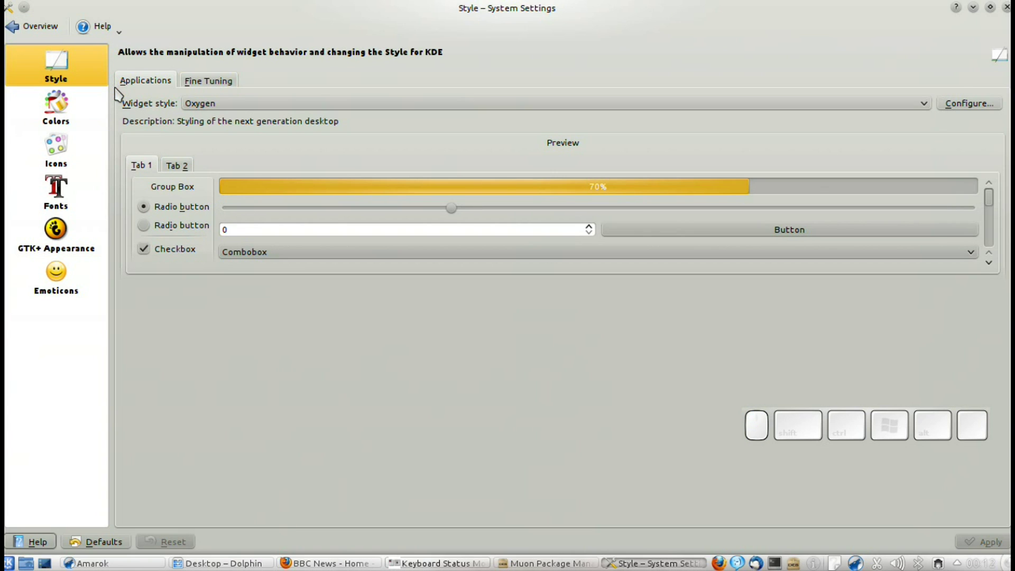
{"action": "left_click", "coordinate": [23, 32]}
{"action": "left_click", "coordinate": [109, 181]}
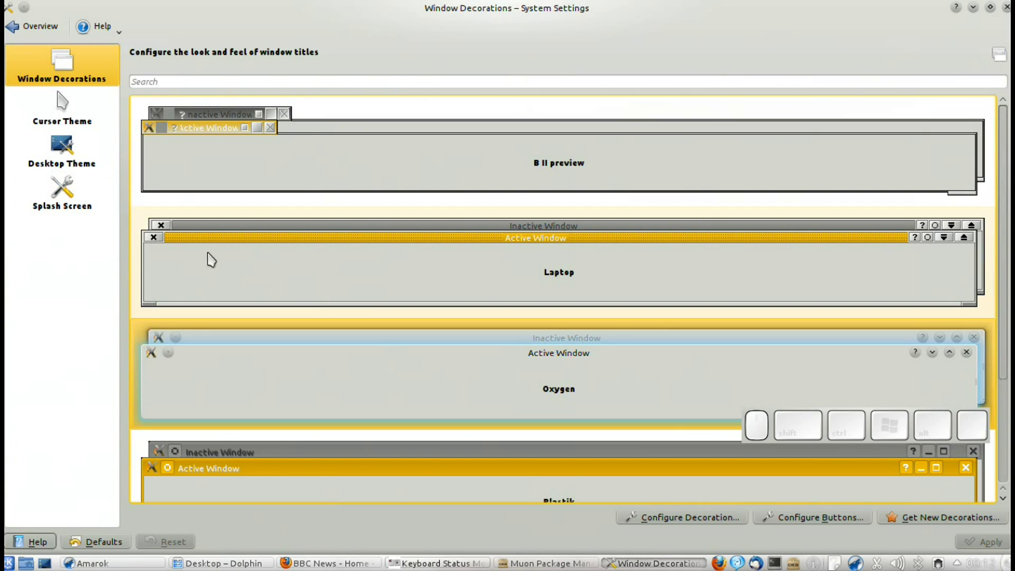
{"action": "scroll", "scroll_direction": "down", "scroll_amount": 3}
{"action": "scroll", "scroll_direction": "up", "scroll_amount": 3}
View the Cursor Theme, Desktop Theme and Splash Screen pages.
{"action": "left_click", "coordinate": [61, 120]}
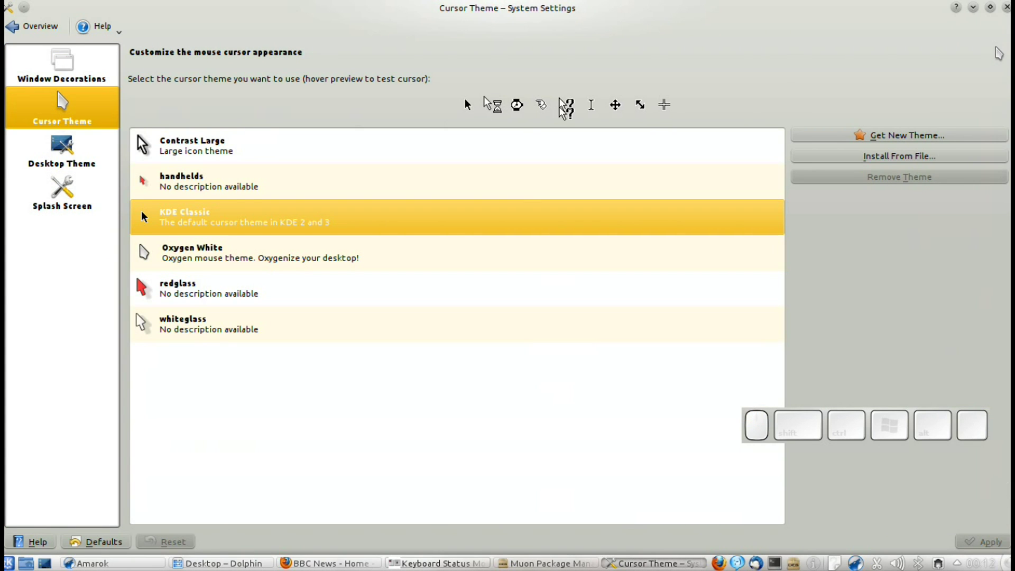
{"action": "left_click", "coordinate": [97, 165]}
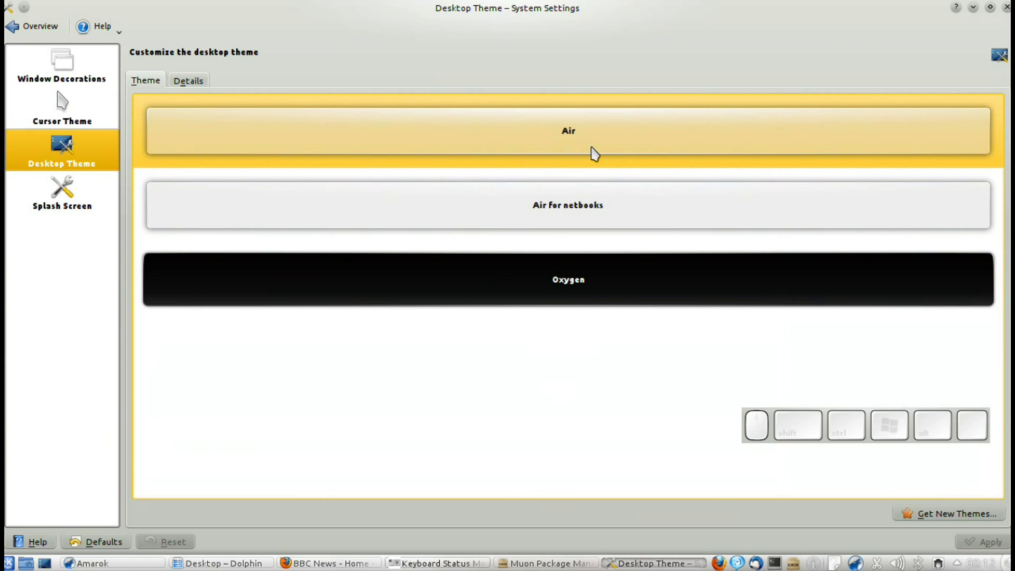
{"action": "left_click", "coordinate": [73, 206]}
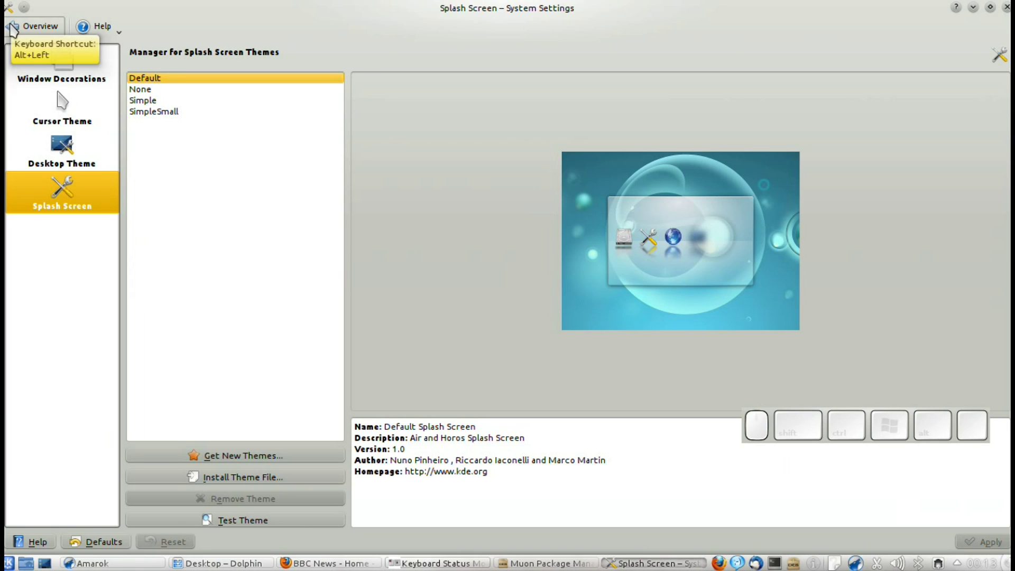
Open Desktop Effects on the All Effects tab, triggering the desktop cube animation.
{"action": "left_click", "coordinate": [15, 27]}
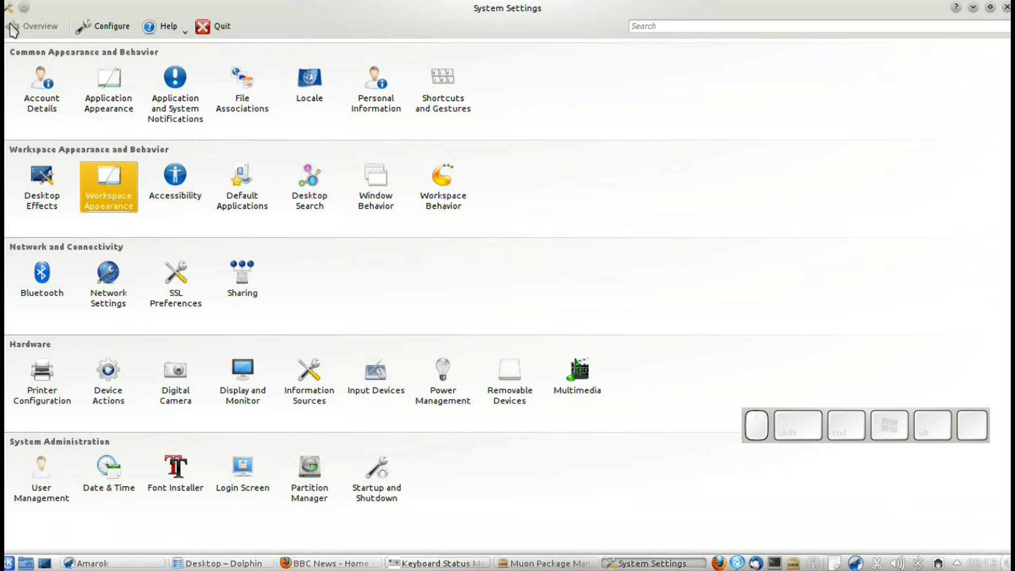
{"action": "left_click", "coordinate": [55, 194]}
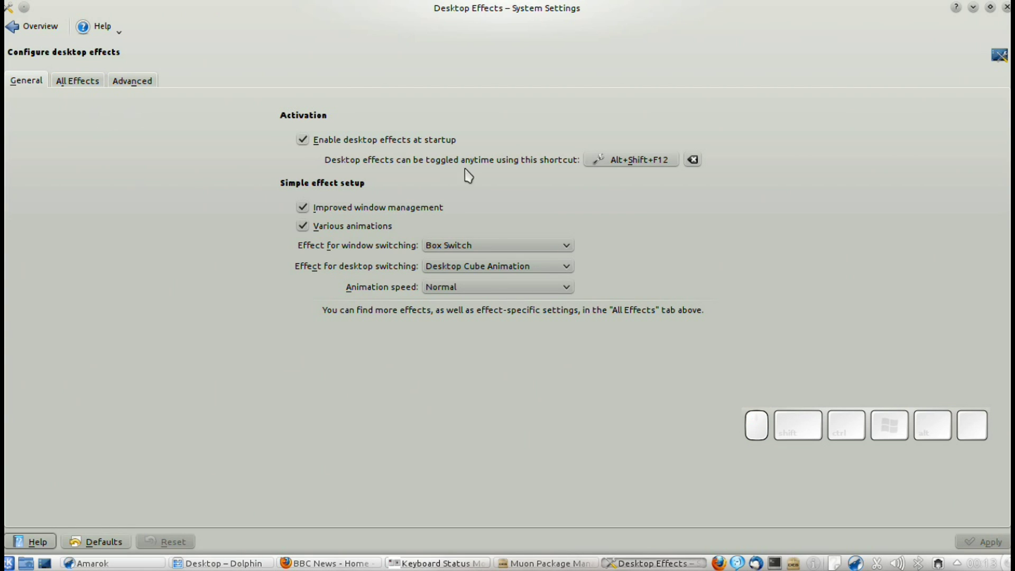
{"action": "left_click_drag", "start_coordinate": [83, 92], "coordinate": [84, 92]}
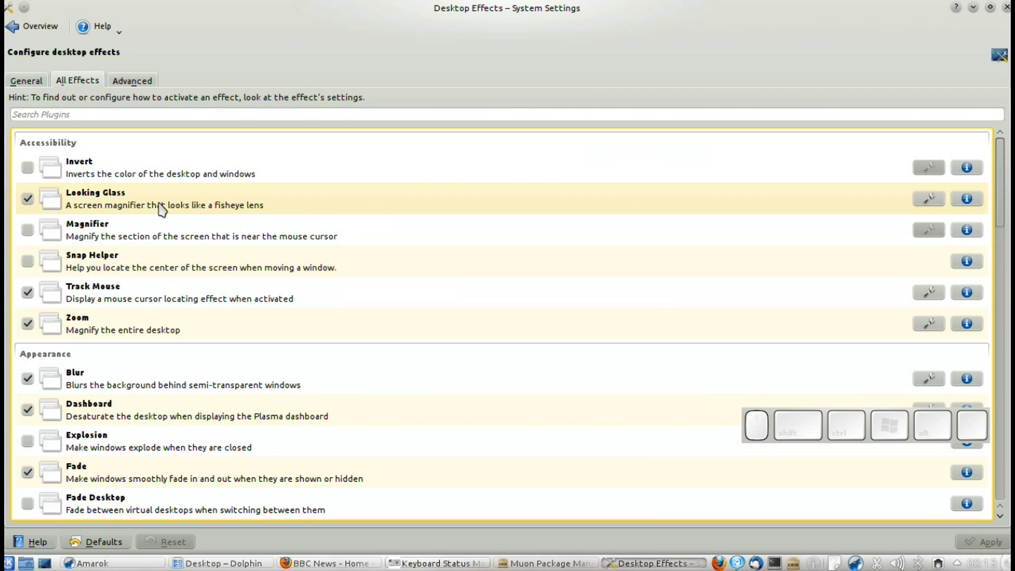
{"action": "key", "text": "super+="}
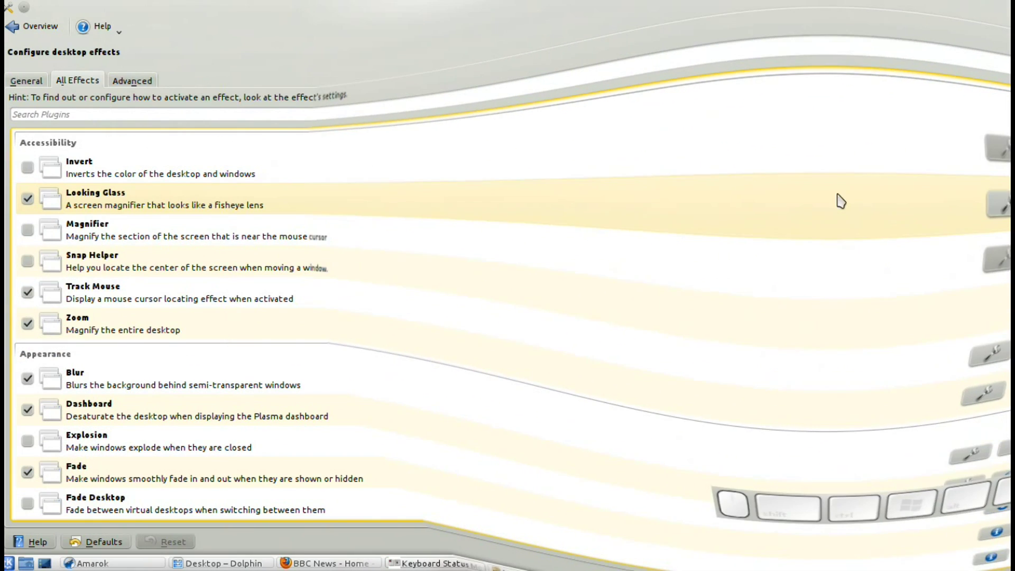
Review the Looking Glass settings with radius 200, confirm, then select the Blur effect.
{"action": "left_click", "coordinate": [929, 206]}
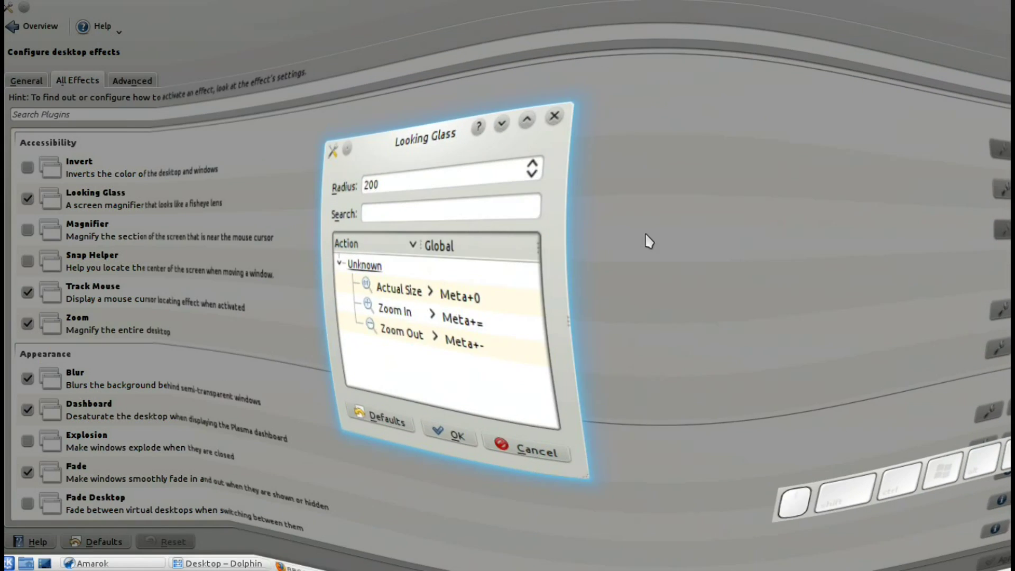
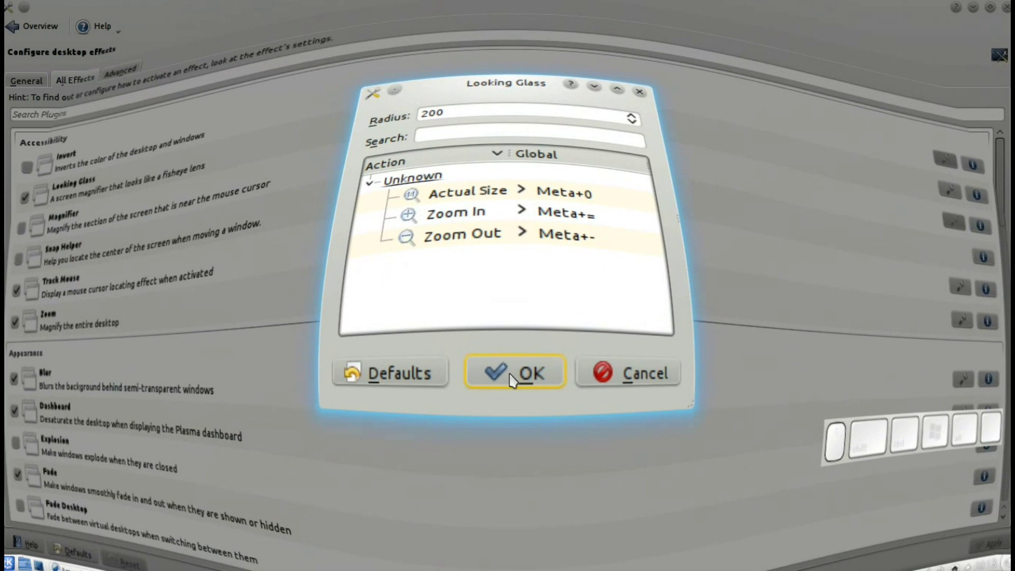
{"action": "left_click", "coordinate": [512, 378]}
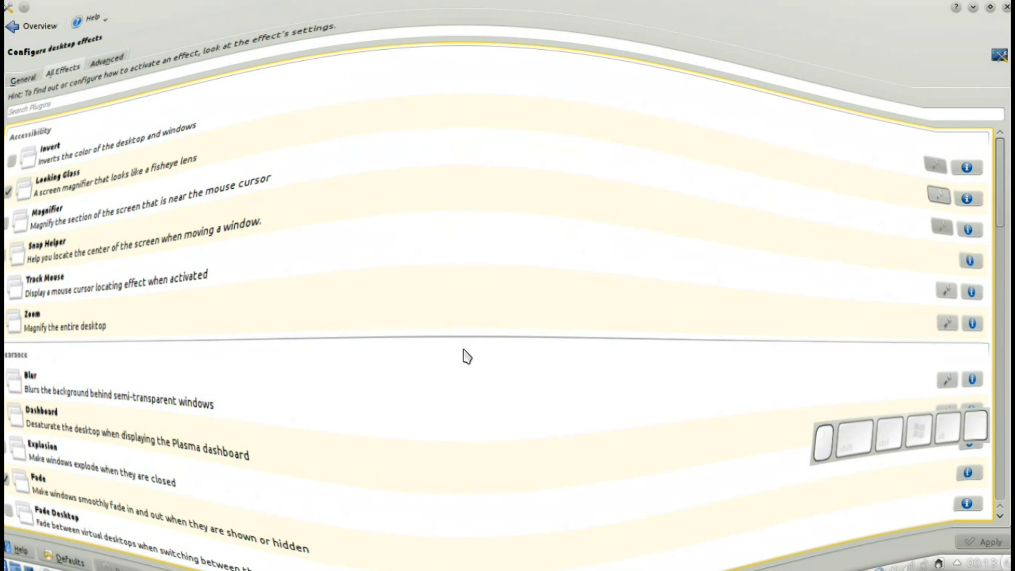
{"action": "key", "text": "super+0"}
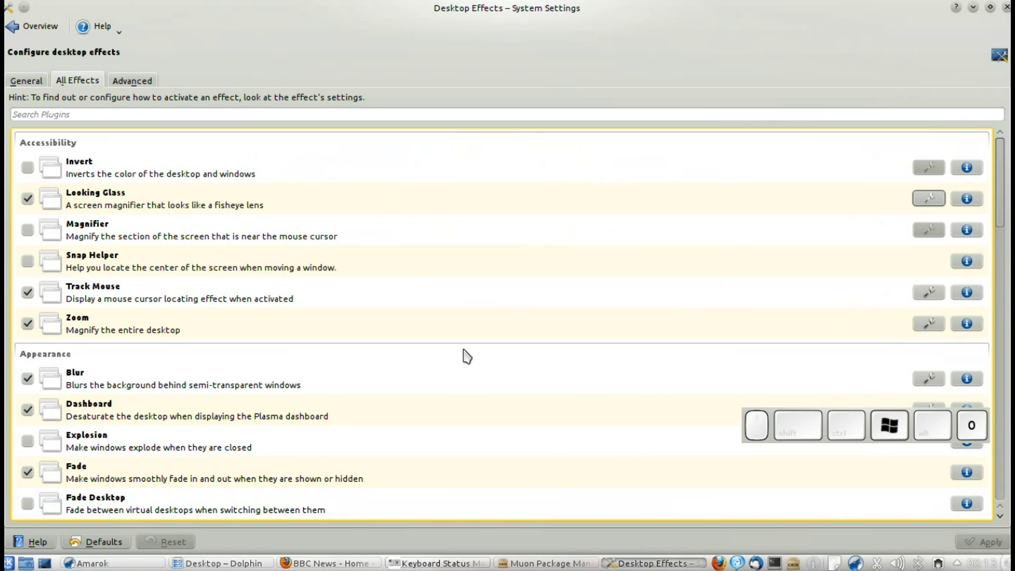
{"action": "left_click", "coordinate": [252, 387]}
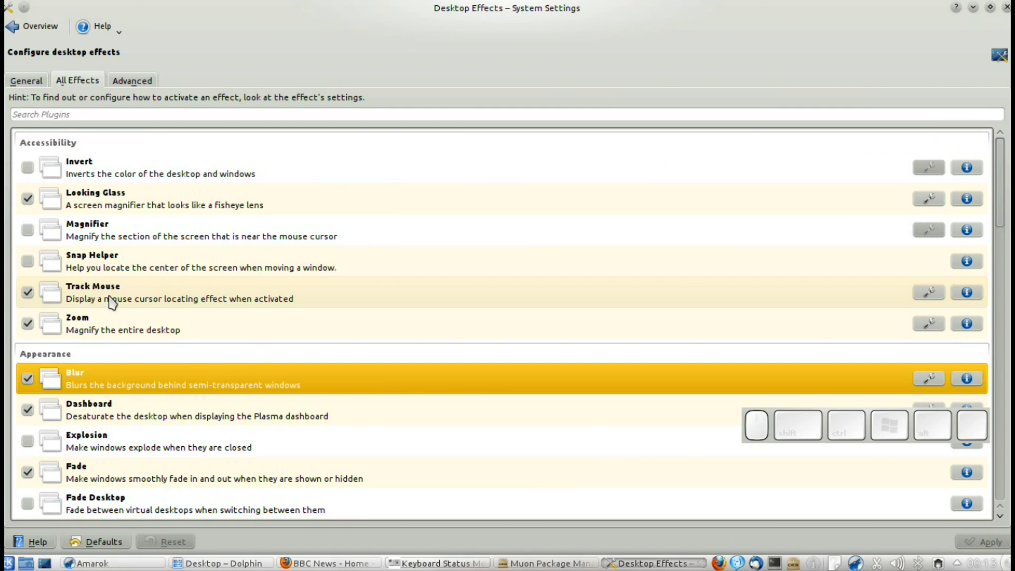
Review the Wobbly Windows effect's settings dialog and close it with OK.
{"action": "scroll", "scroll_direction": "down", "scroll_amount": 3}
{"action": "scroll", "scroll_direction": "down", "scroll_amount": 3}
{"action": "scroll", "scroll_direction": "down", "scroll_amount": 3}
{"action": "scroll", "scroll_direction": "down", "scroll_amount": 3}
{"action": "left_click", "coordinate": [140, 326]}
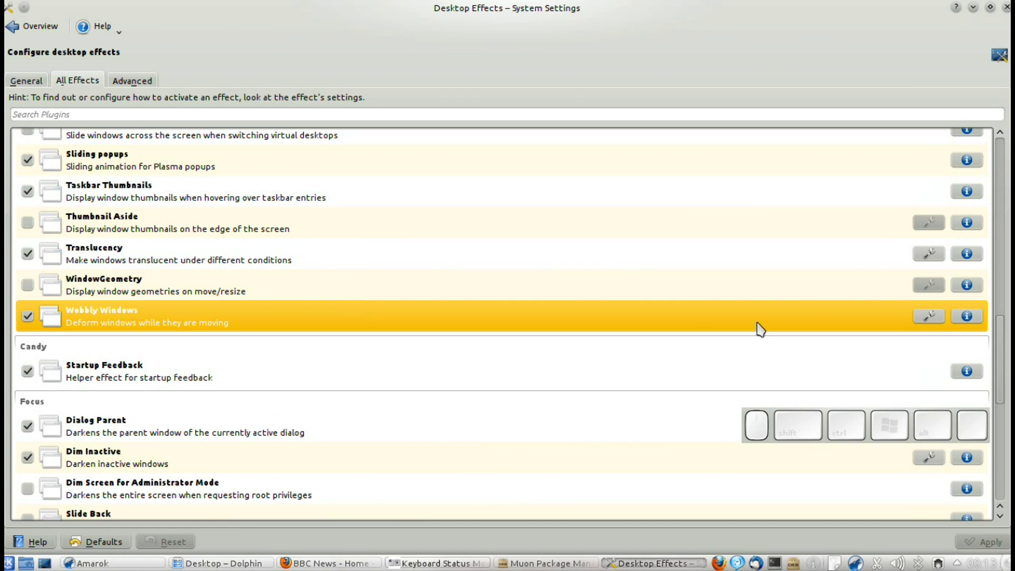
{"action": "left_click", "coordinate": [938, 322]}
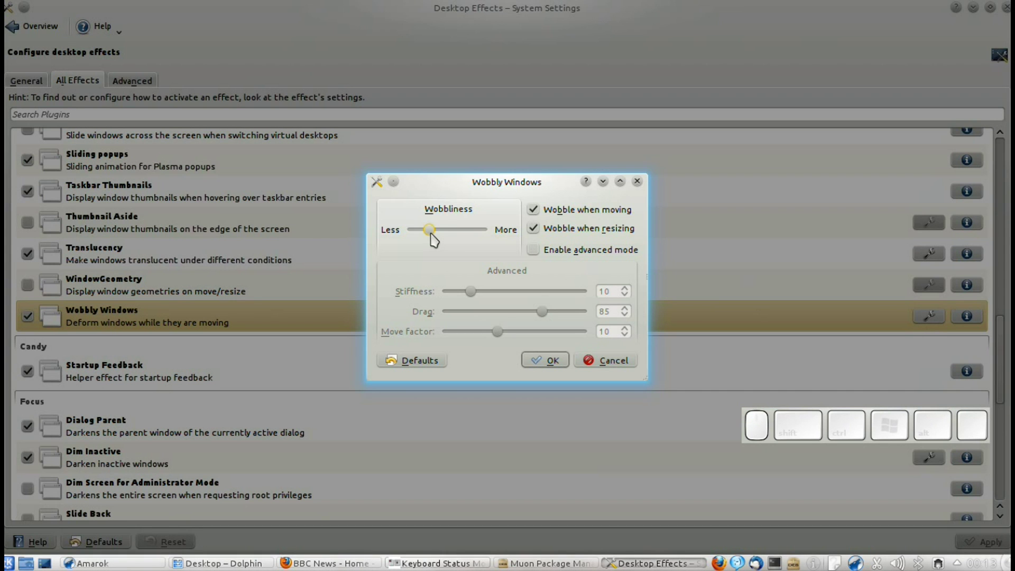
{"action": "left_click", "coordinate": [549, 362]}
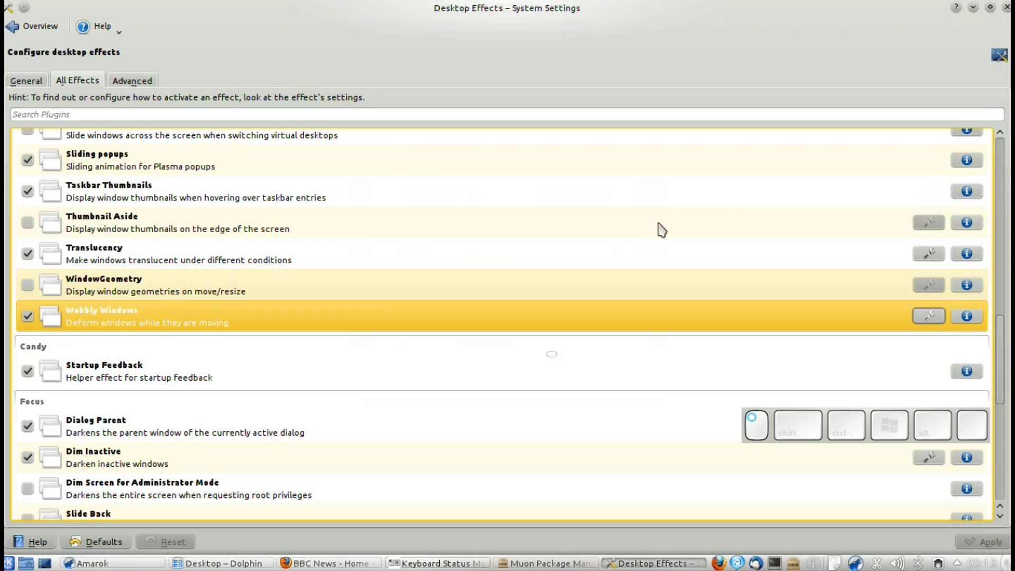
Un-maximize the System Settings window and drag it to watch it wobble.
{"action": "left_click", "coordinate": [732, 5]}
{"action": "left_click_drag", "start_coordinate": [465, 142], "coordinate": [565, 167]}
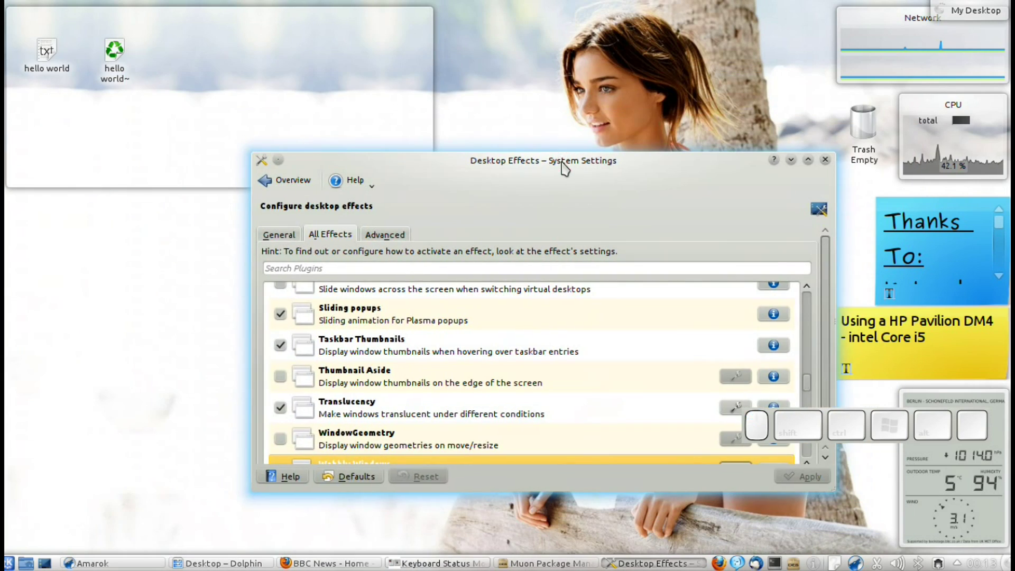
Minimize System Settings, then lock and unlock the desktop widgets from the desktop menu.
{"action": "left_click", "coordinate": [796, 163]}
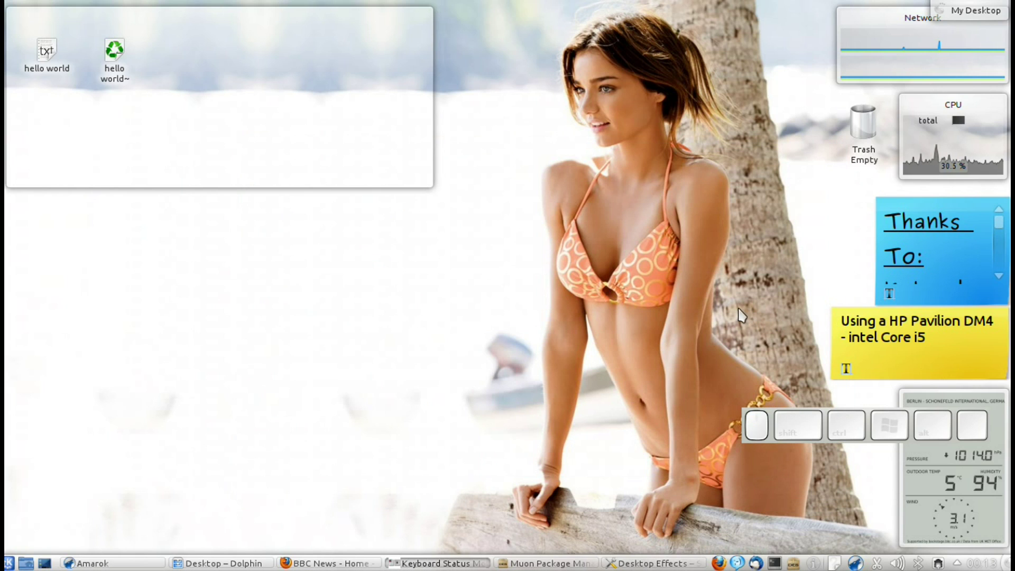
{"action": "left_click_drag", "start_coordinate": [76, 270], "coordinate": [195, 308]}
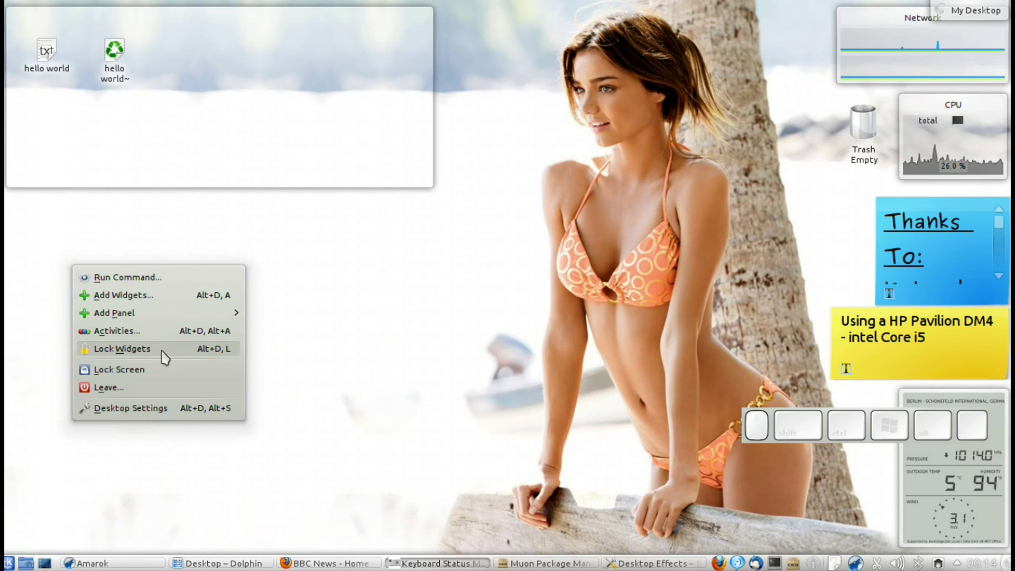
{"action": "left_click", "coordinate": [166, 354]}
{"action": "right_click", "coordinate": [146, 268]}
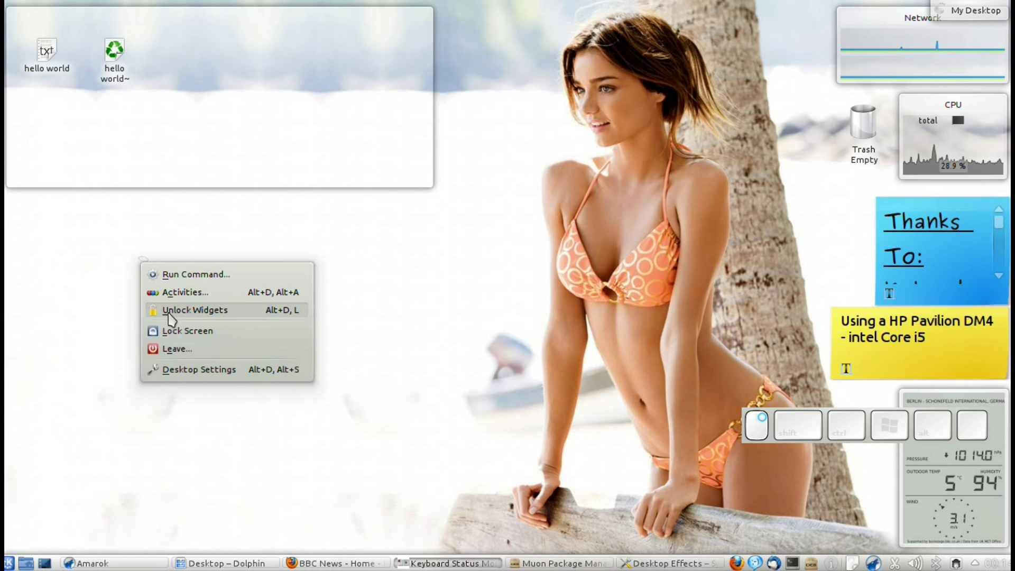
{"action": "left_click", "coordinate": [174, 319]}
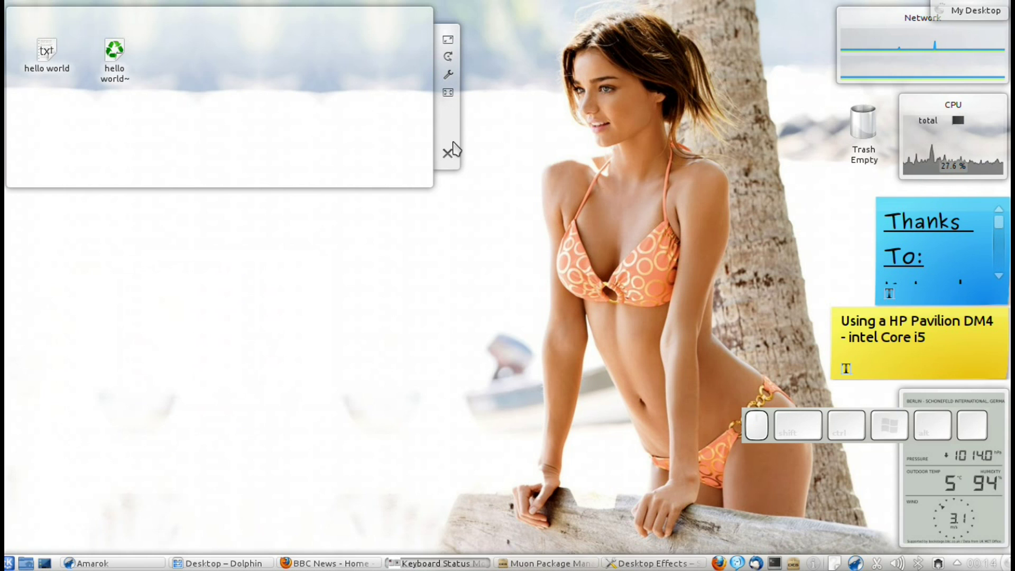
Rearrange the folder view and other widgets and adjust the bottom-right weather widget.
{"action": "left_click_drag", "start_coordinate": [454, 130], "coordinate": [694, 195]}
{"action": "left_click_drag", "start_coordinate": [716, 203], "coordinate": [692, 259]}
{"action": "left_click_drag", "start_coordinate": [688, 260], "coordinate": [228, 146]}
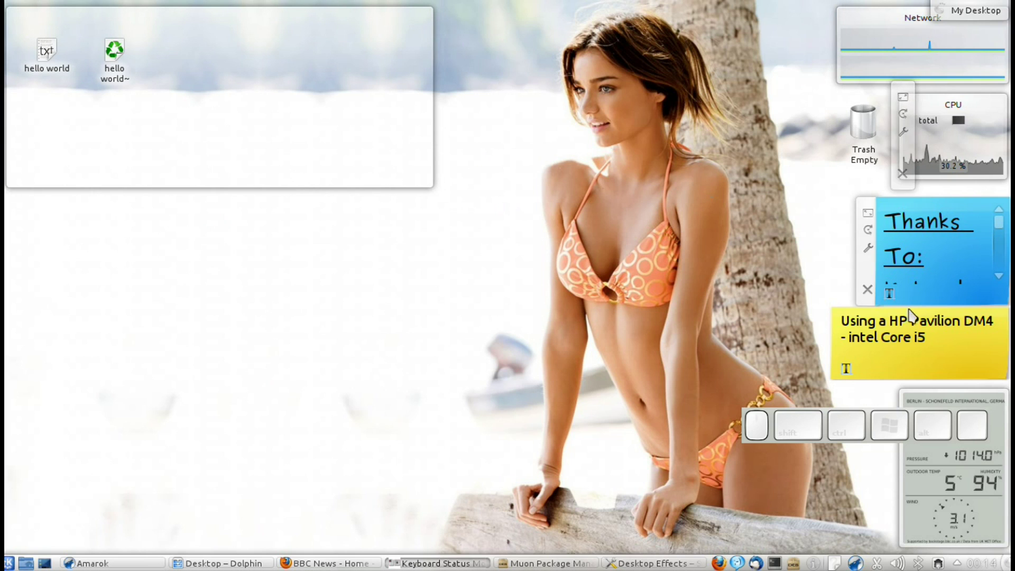
{"action": "left_click_drag", "start_coordinate": [832, 438], "coordinate": [994, 447]}
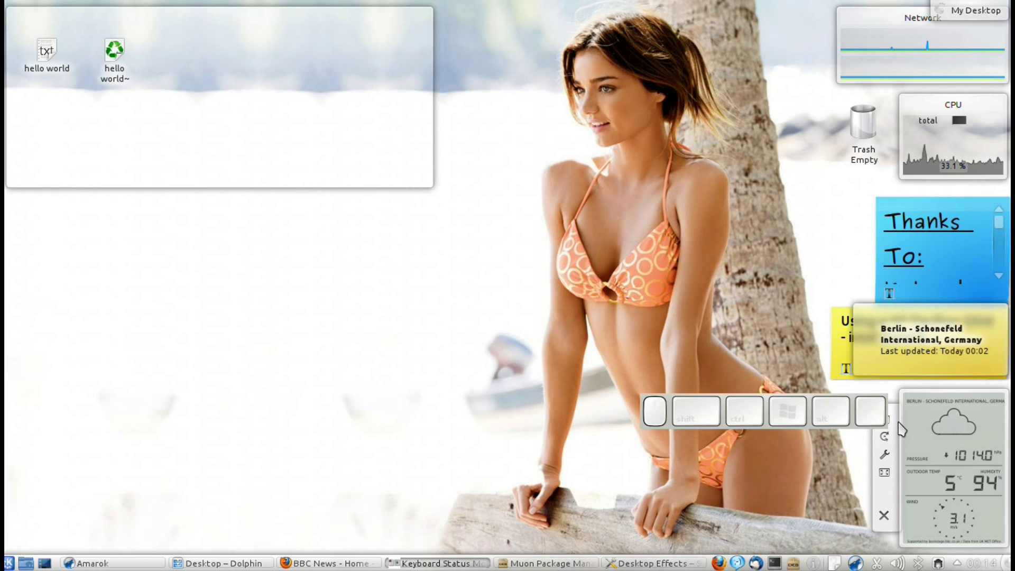
{"action": "left_click", "coordinate": [822, 436]}
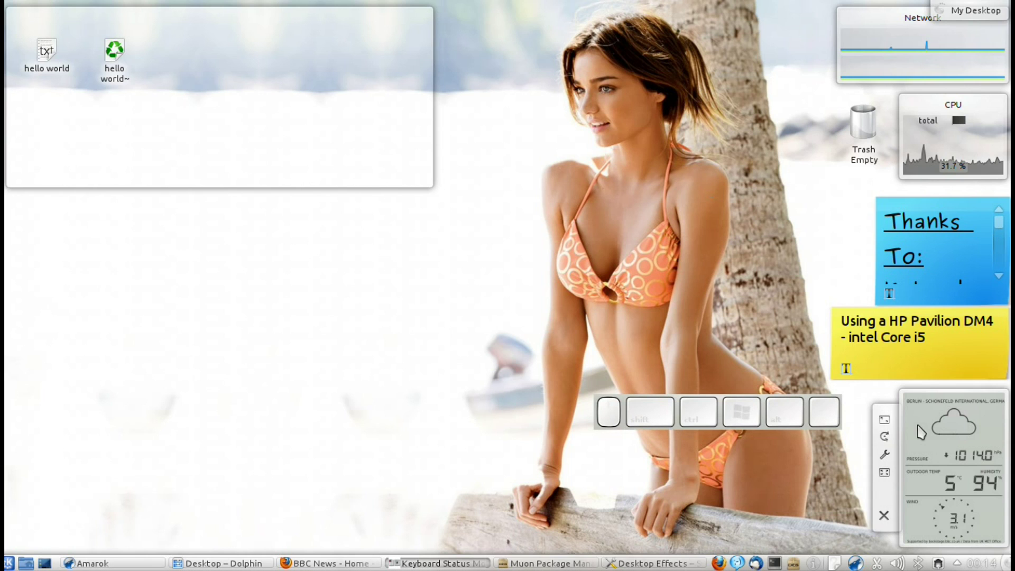
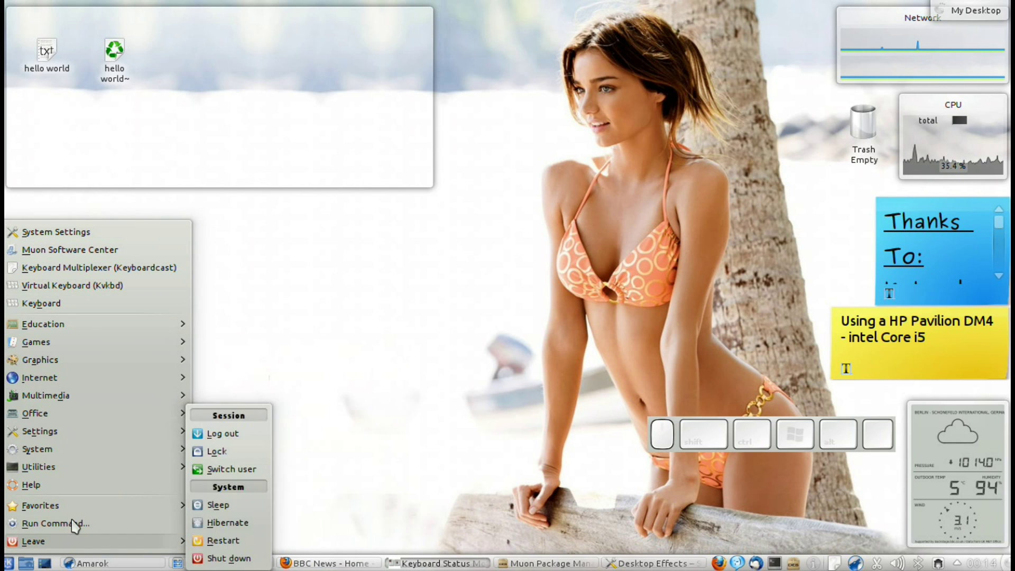
Move the panel to the left screen edge, finish editing, and restore System Settings.
{"action": "left_click", "coordinate": [369, 372]}
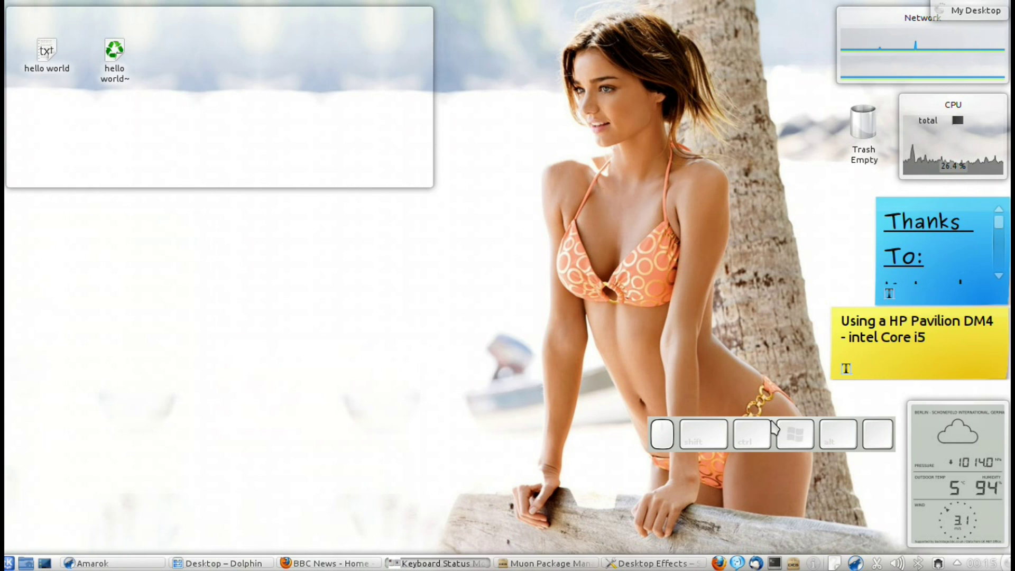
{"action": "key", "text": "super+="}
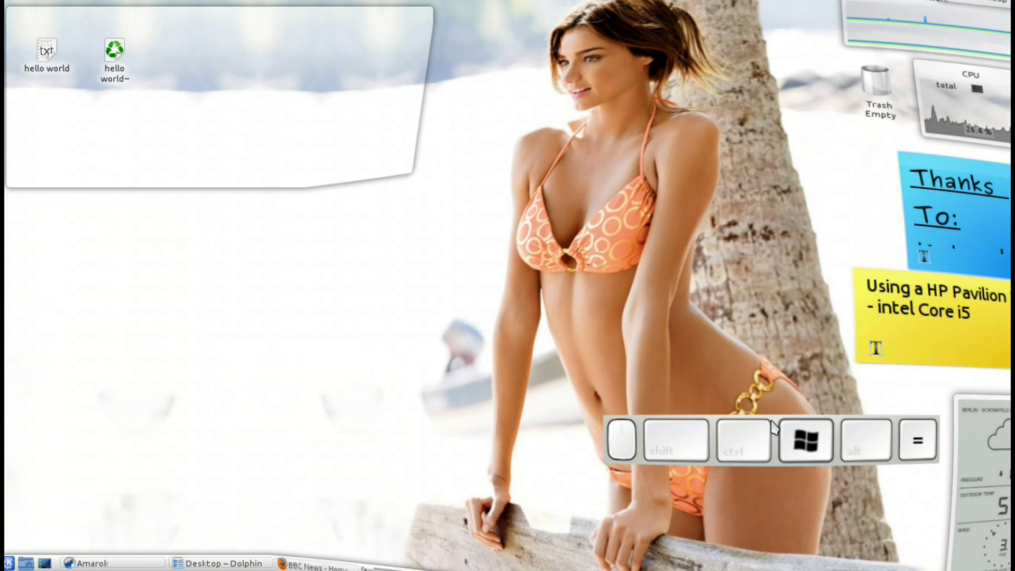
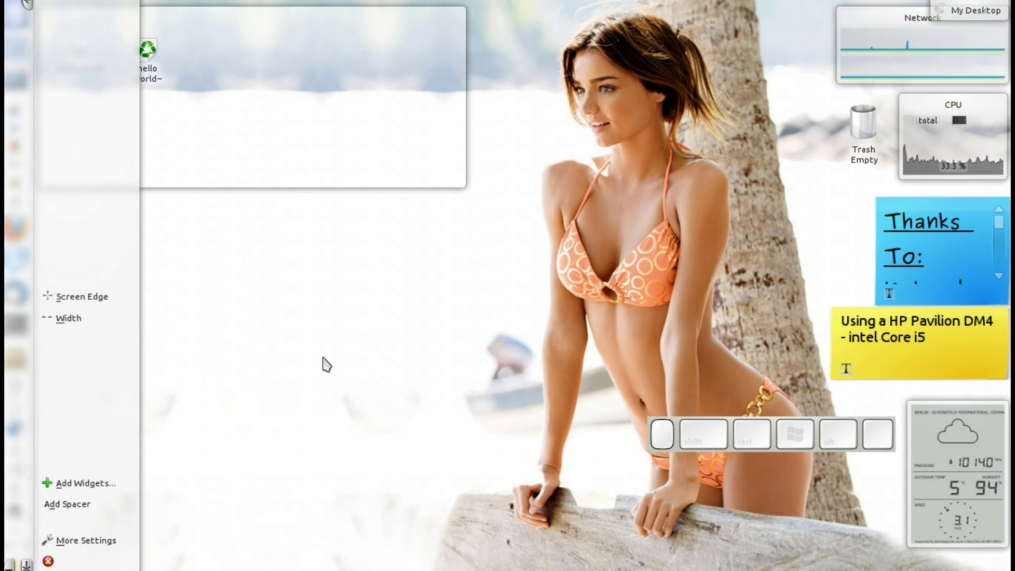
{"action": "left_click", "coordinate": [364, 368]}
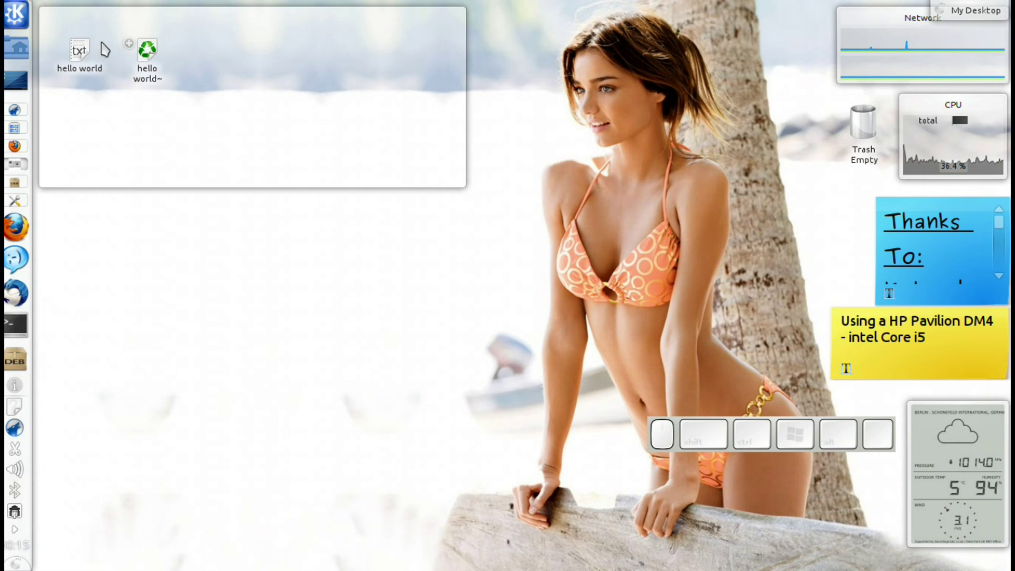
{"action": "left_click", "coordinate": [17, 17]}
{"action": "left_click", "coordinate": [16, 15]}
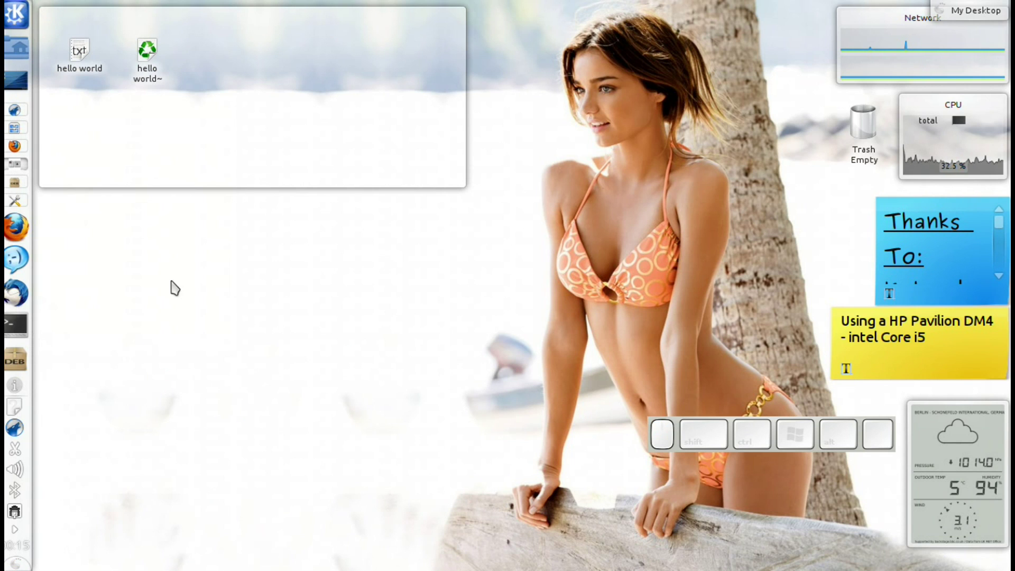
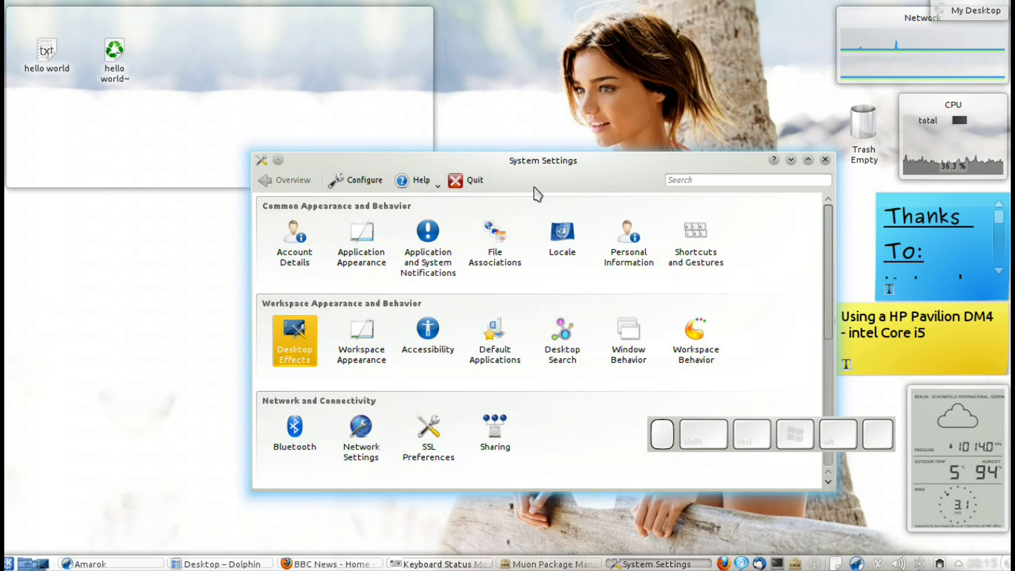
Go to the Virtual Desktops page under Workspace Behavior.
{"action": "left_click", "coordinate": [692, 338]}
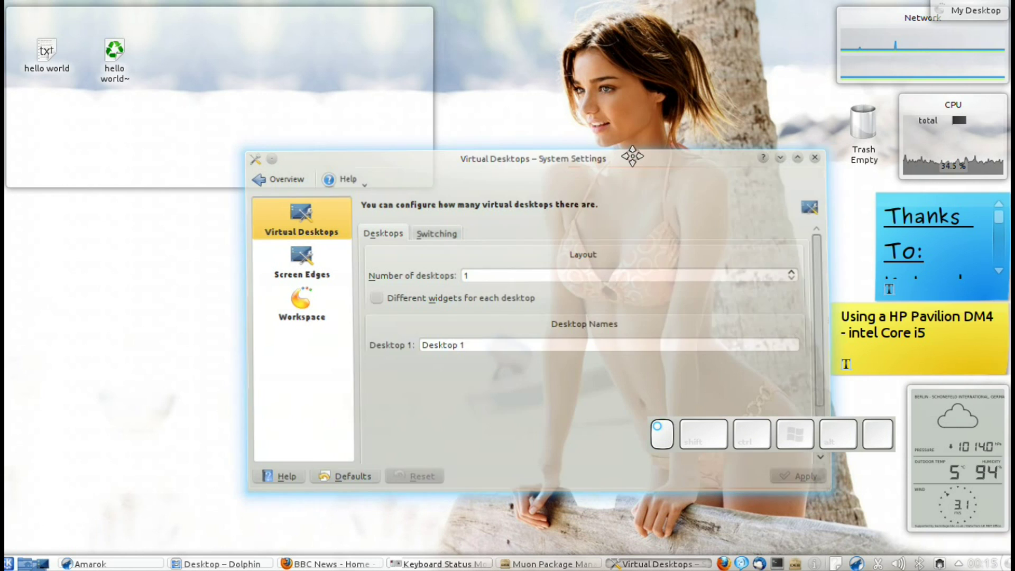
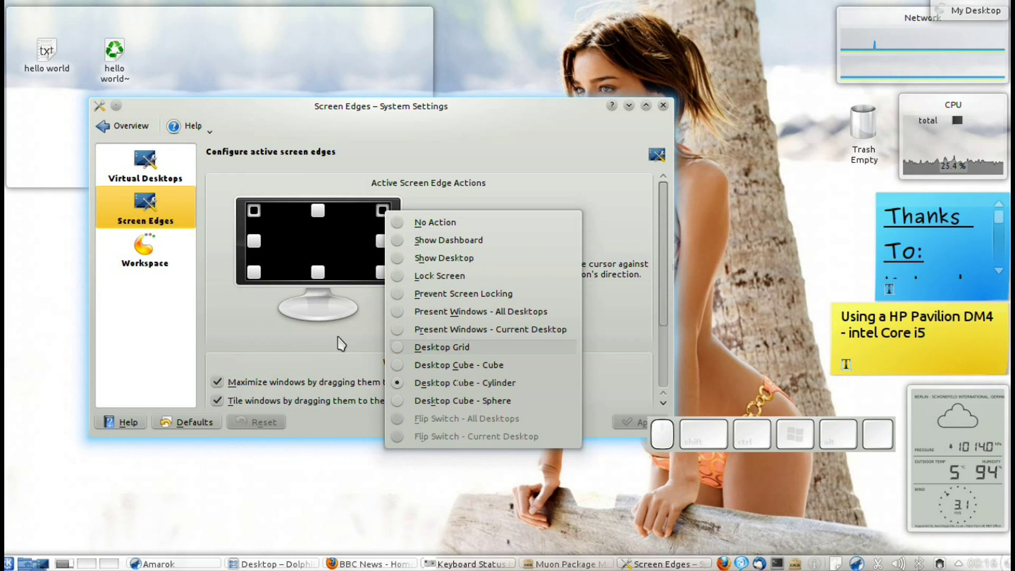
Dismiss the screen edge action menu showing Desktop Cube - Cylinder.
{"action": "left_click_drag", "start_coordinate": [288, 326], "coordinate": [284, 321]}
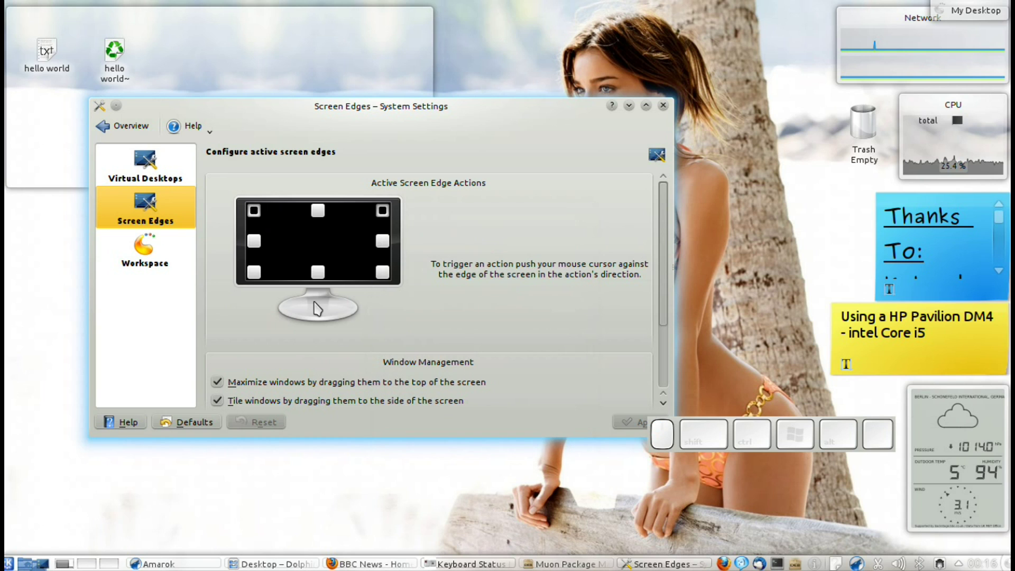